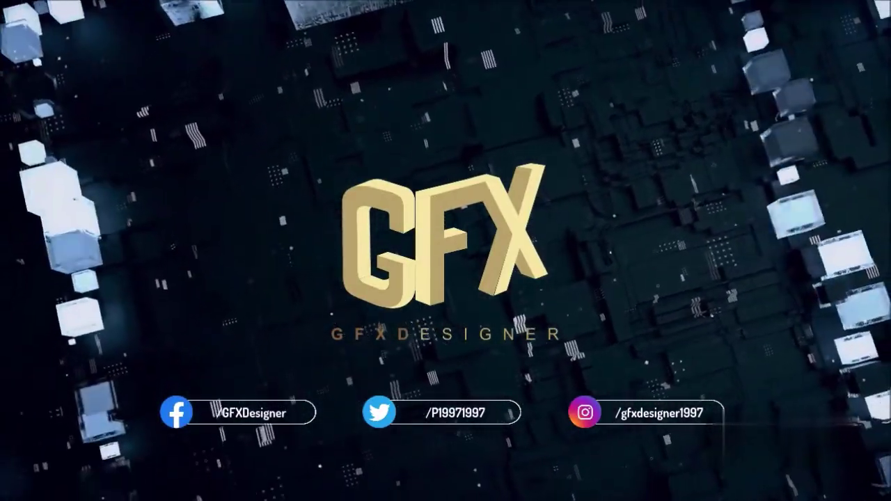
- Bring cofee.cdr page 3 into view with the blank page beside the drink and strawberry images
{"action": "left_click", "coordinate": [30, 460]}
{"action": "scroll", "scroll_direction": "down", "scroll_amount": 3}
{"action": "scroll", "scroll_direction": "up", "scroll_amount": 3}
- Create a page-sized rectangle on page 3 and bring up its Object Properties
{"action": "left_click", "coordinate": [12, 197]}
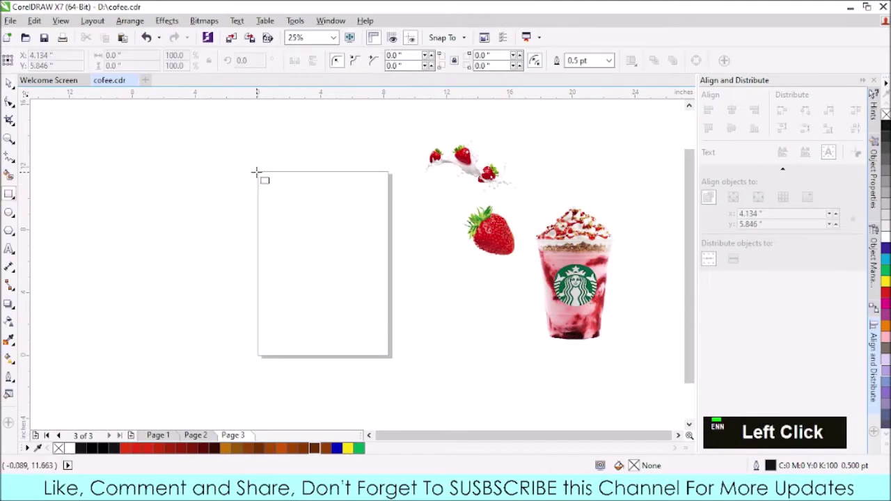
{"action": "left_click", "coordinate": [585, 284]}
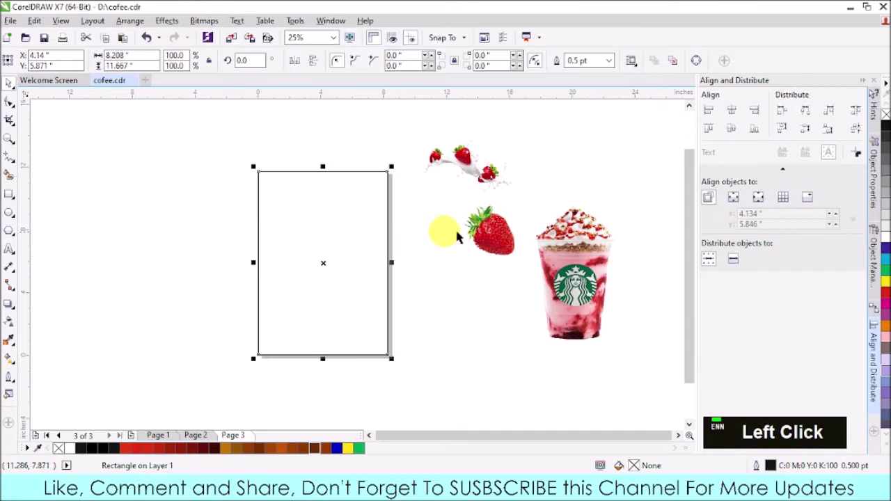
{"action": "left_click", "coordinate": [875, 156]}
- Give the rectangle a uniform pink fill, settling on a medium pink (#FA768A)
{"action": "left_click", "coordinate": [729, 101]}
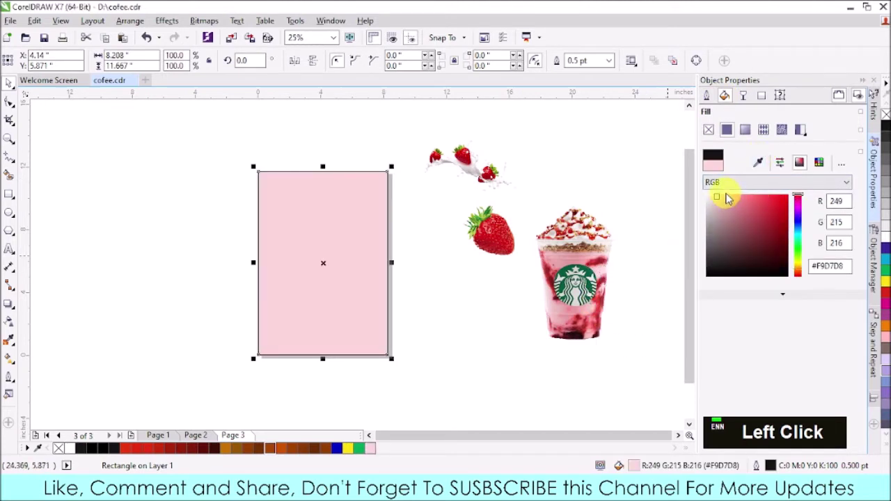
{"action": "left_click", "coordinate": [730, 196]}
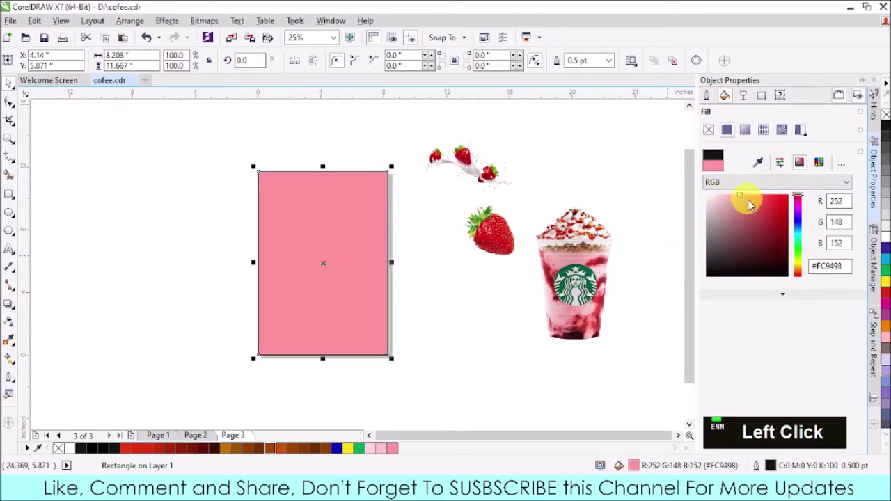
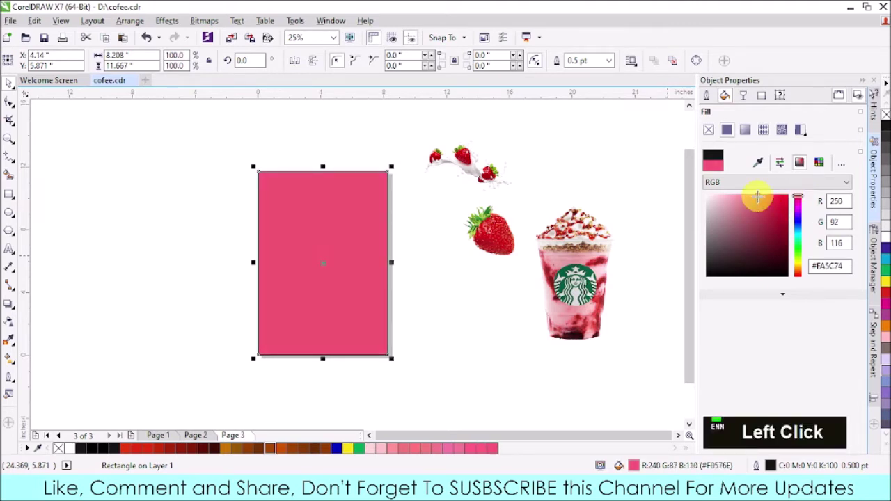
{"action": "left_click", "coordinate": [584, 285]}
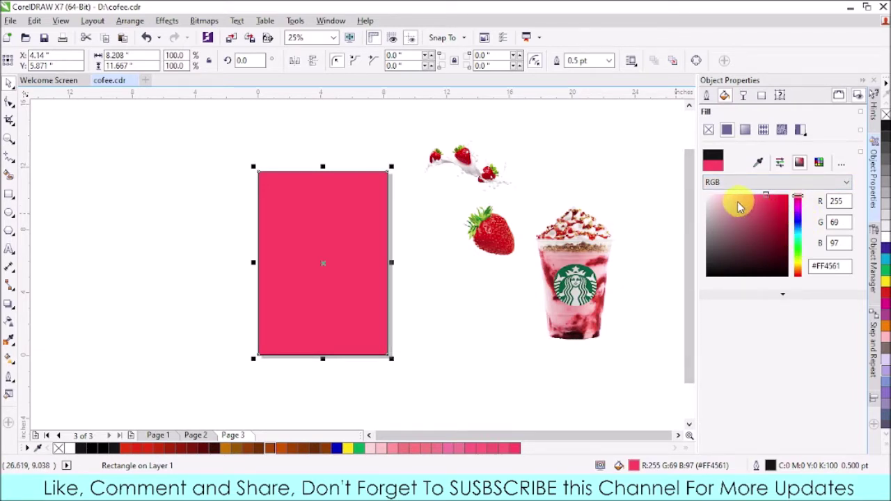
{"action": "left_click", "coordinate": [584, 286]}
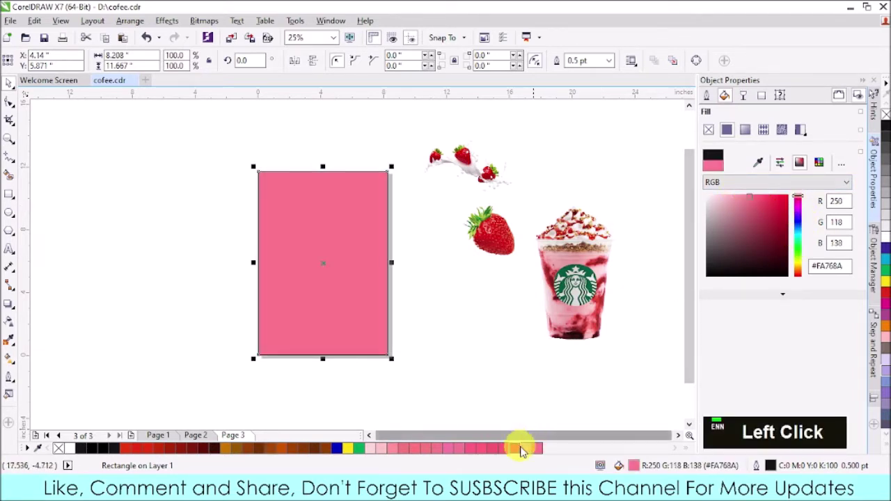
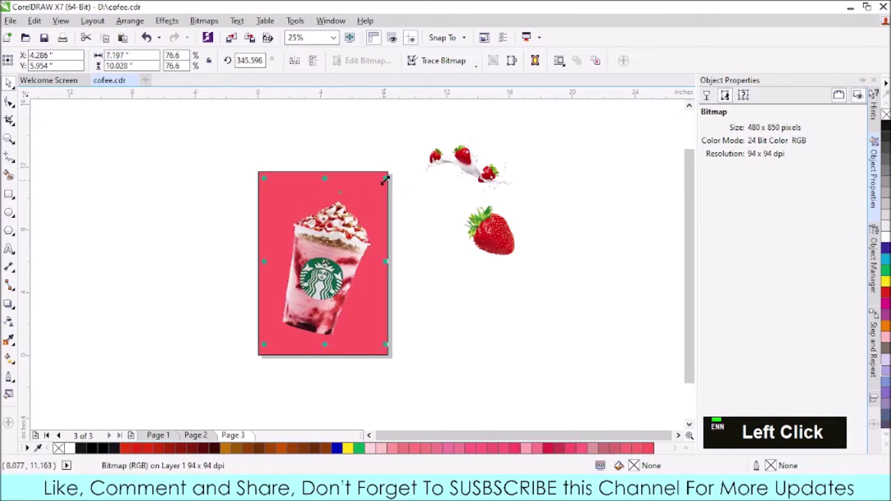
- Place the scaled, slightly tilted Frappuccino cup image on the pink background
{"action": "left_click", "coordinate": [438, 255]}
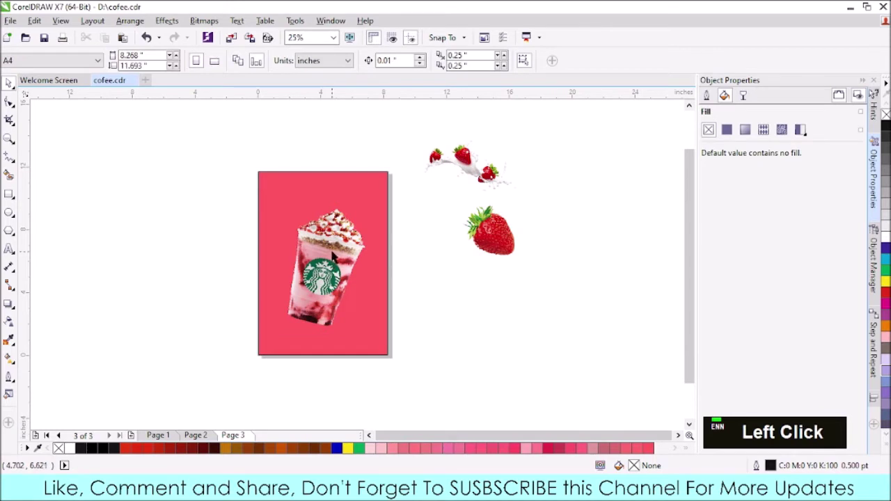
{"action": "left_click", "coordinate": [334, 249]}
{"action": "left_click", "coordinate": [319, 312]}
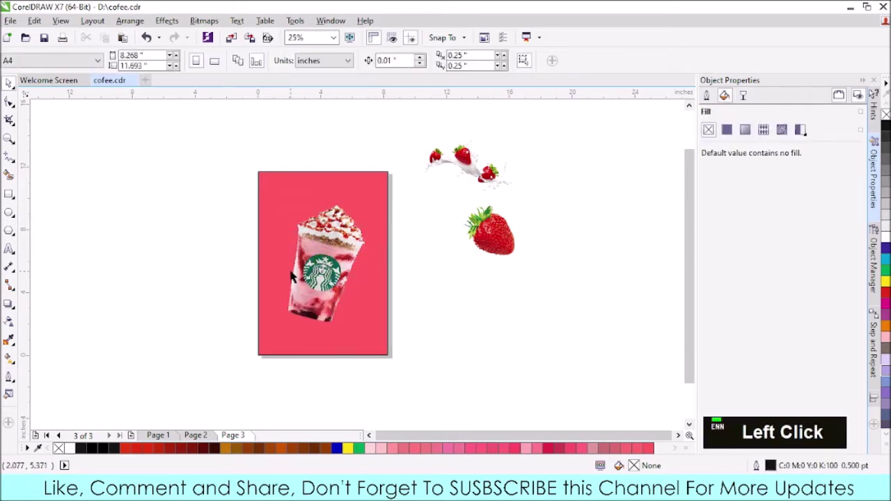
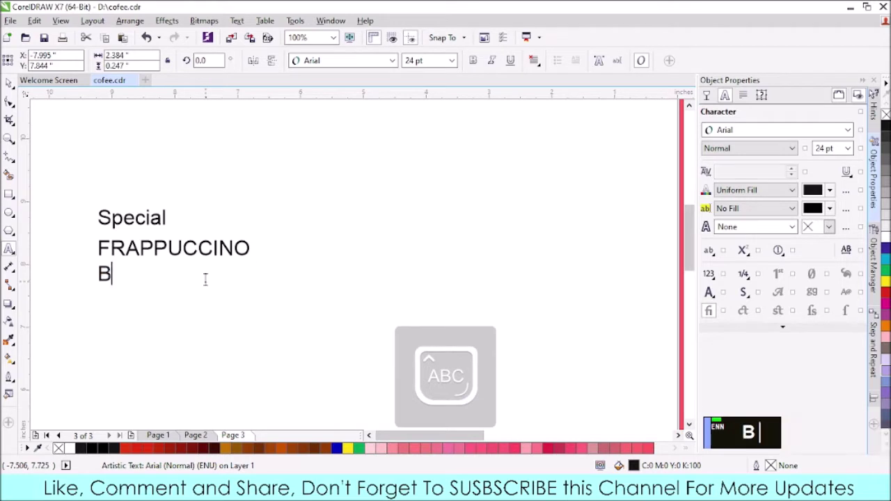
- Add the heading lines Special, FRAPPUCCINO and Blended as black Arial text
{"action": "type", "text": "blended"}
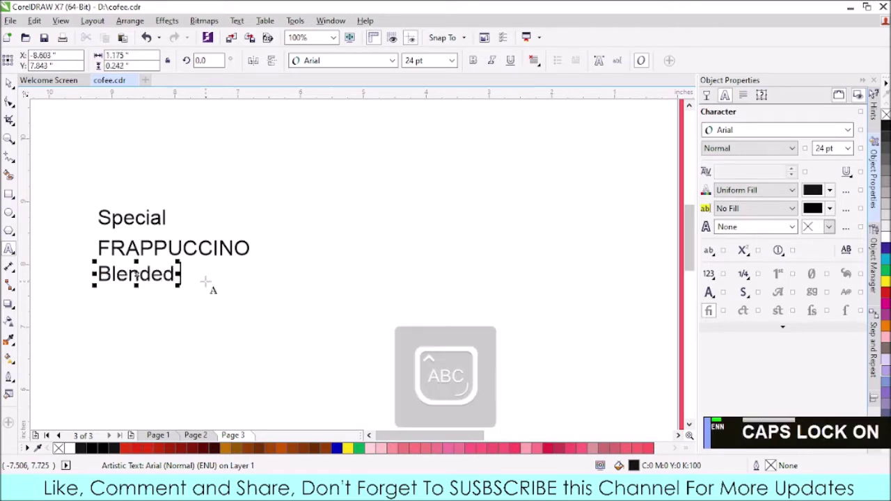
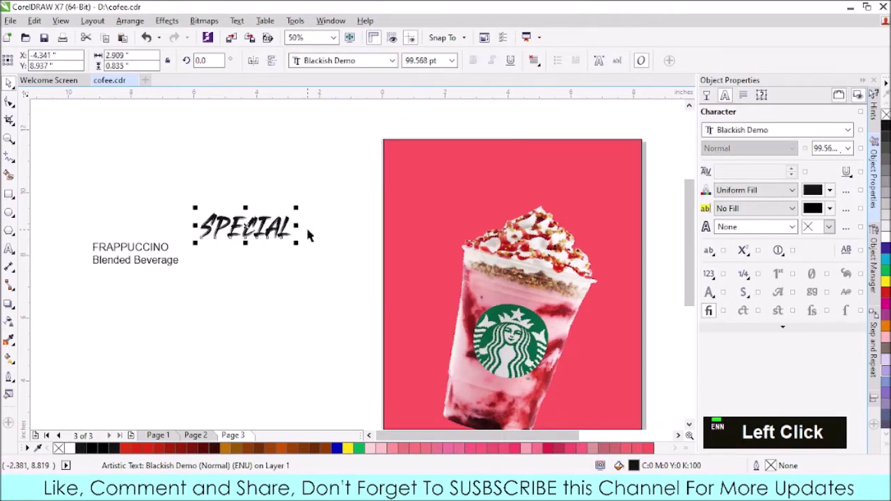
- Set Special in Alex Brush and FRAPPUCCINO in Franklin Gothic Heavy at 93.6 pt
{"action": "left_click", "coordinate": [403, 63]}
{"action": "scroll", "scroll_direction": "up", "scroll_amount": 3}
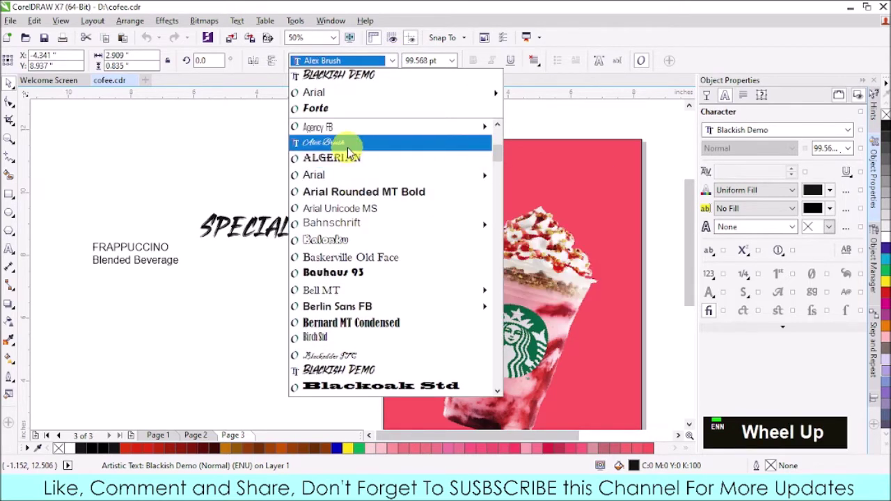
{"action": "left_click", "coordinate": [351, 151]}
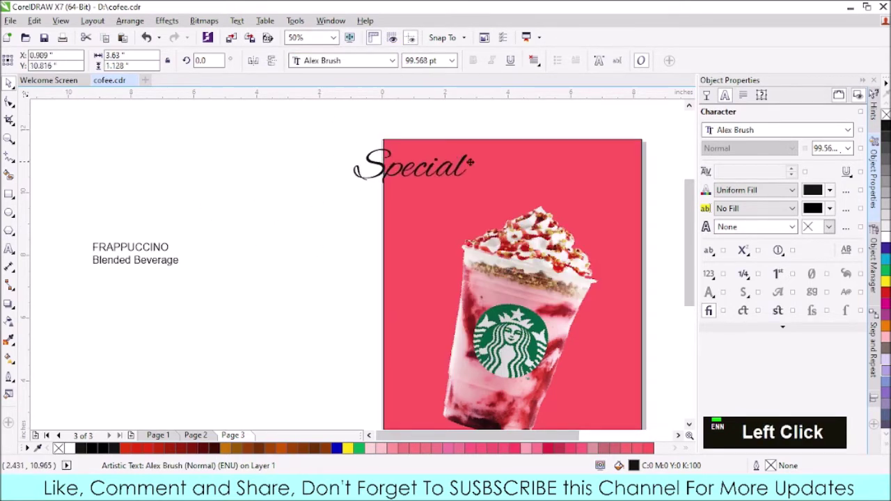
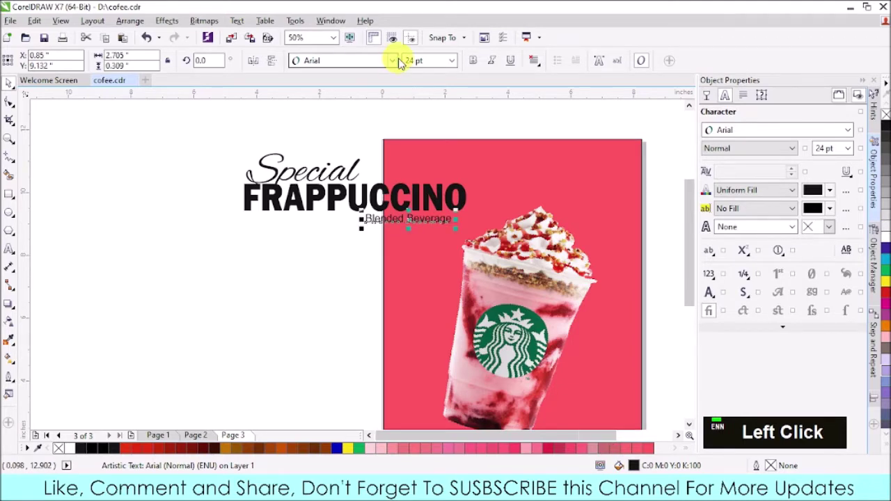
{"action": "double_click", "coordinate": [394, 64]}
{"action": "scroll", "scroll_direction": "down", "scroll_amount": 3}
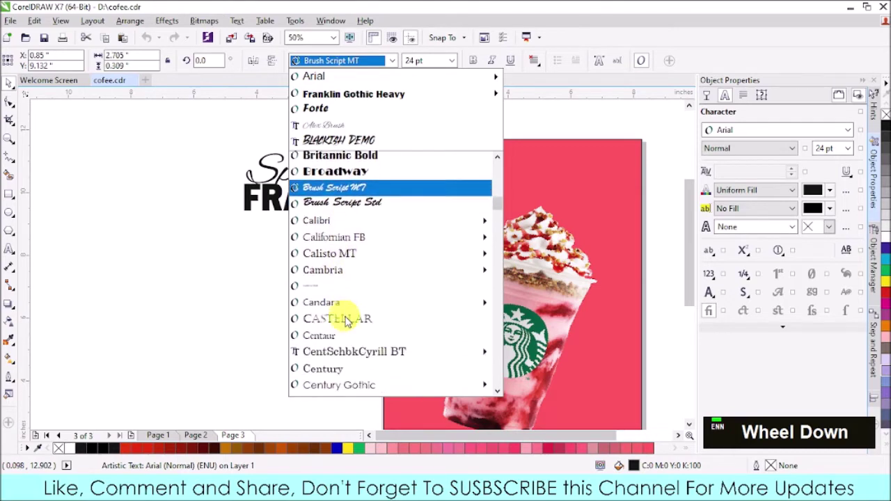
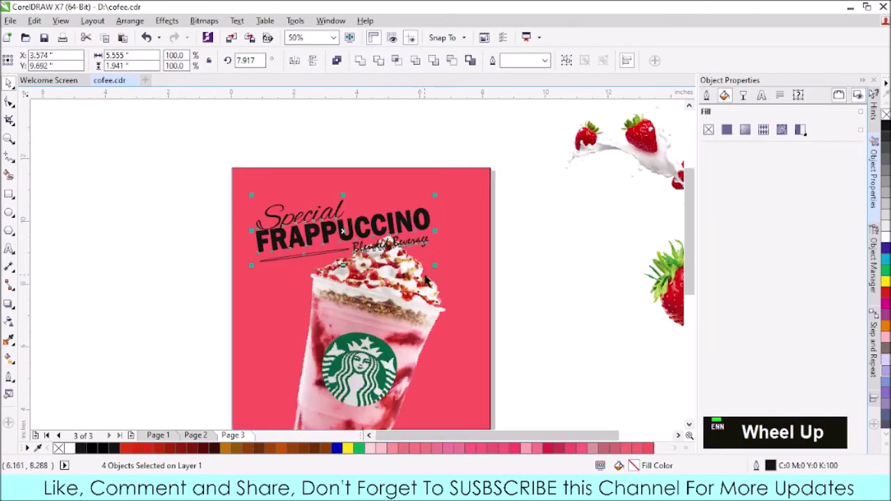
- Make the tilted FRAPPUCCINO heading white, undoing one unwanted change
{"action": "left_click", "coordinate": [687, 175]}
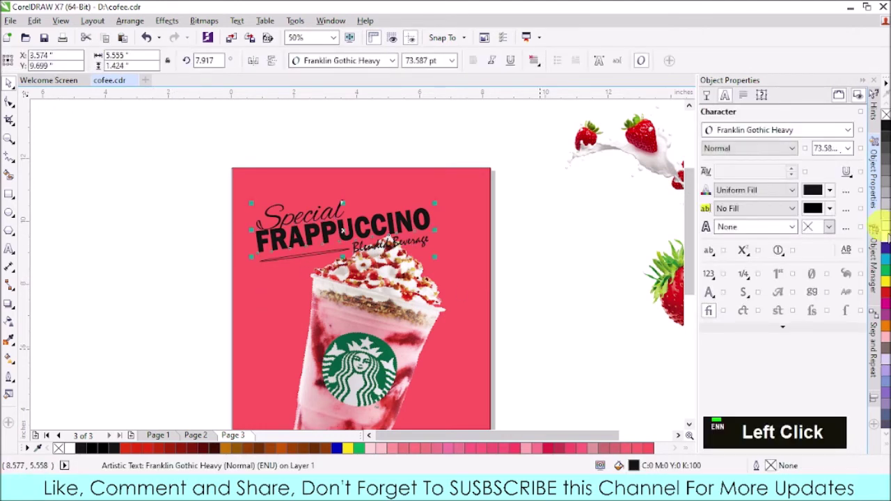
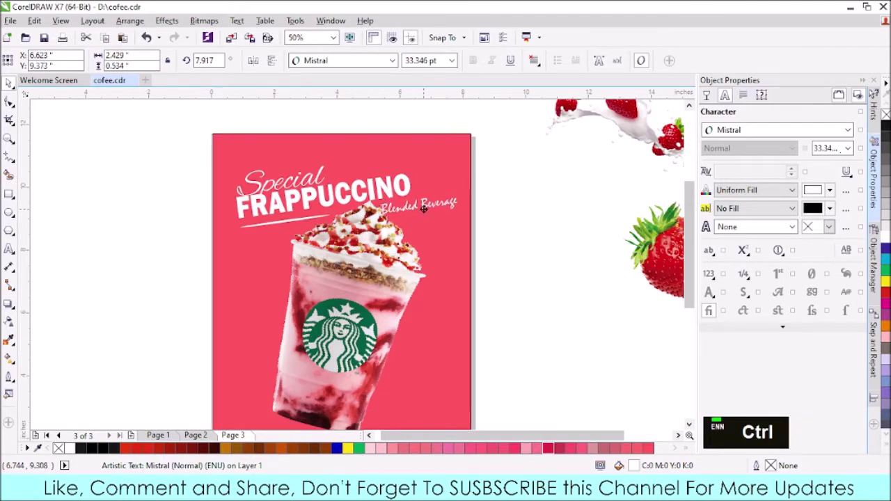
{"action": "key", "text": "ctrl+z"}
- Scale the drink picture to about 64% and tilt it beneath the white heading
{"action": "left_click", "coordinate": [320, 185]}
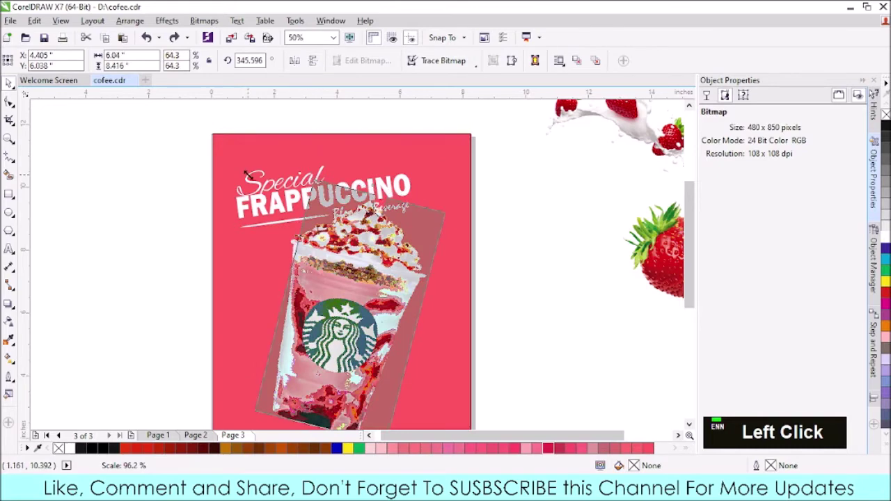
{"action": "scroll", "scroll_direction": "up", "scroll_amount": 3}
{"action": "scroll", "scroll_direction": "down", "scroll_amount": 3}
{"action": "left_click", "coordinate": [557, 219]}
{"action": "scroll", "scroll_direction": "down", "scroll_amount": 3}
{"action": "left_click", "coordinate": [359, 327]}
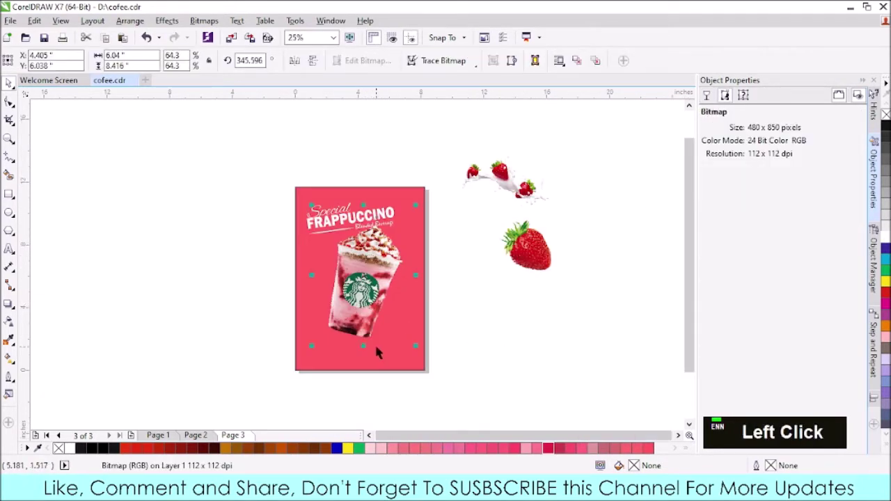
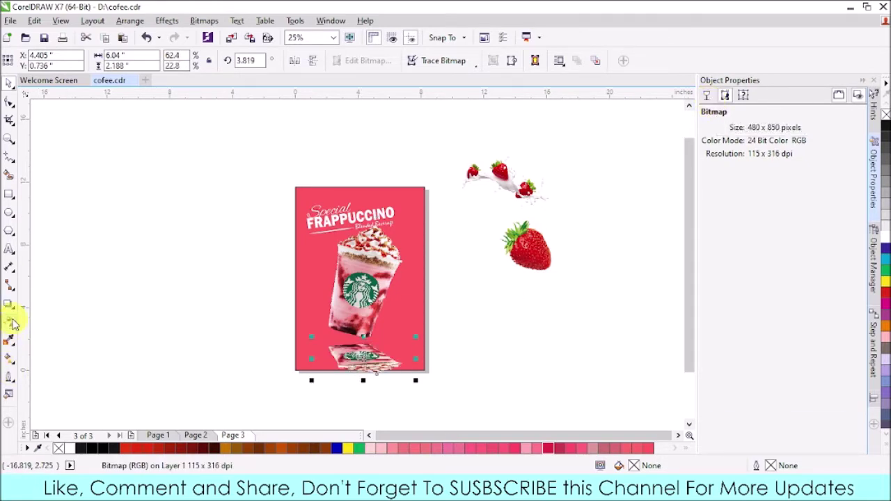
- Apply transparency to the drink's shadow copy, set to 65 percent
{"action": "left_click", "coordinate": [358, 328]}
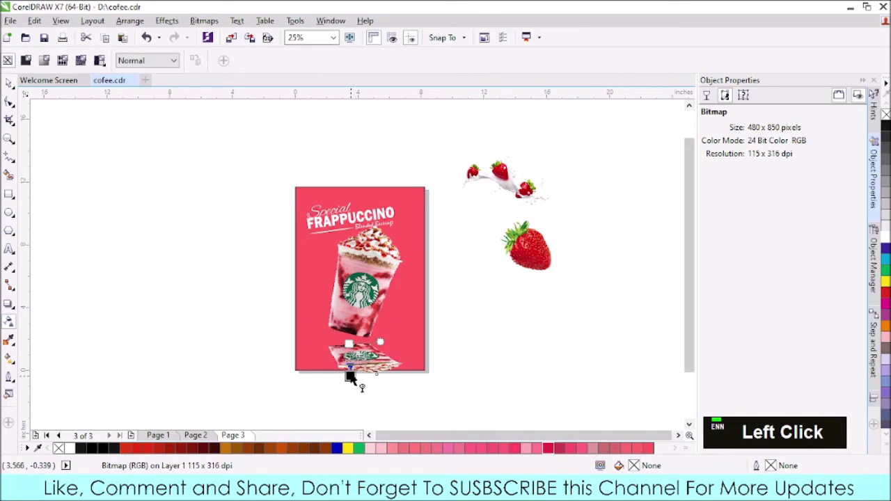
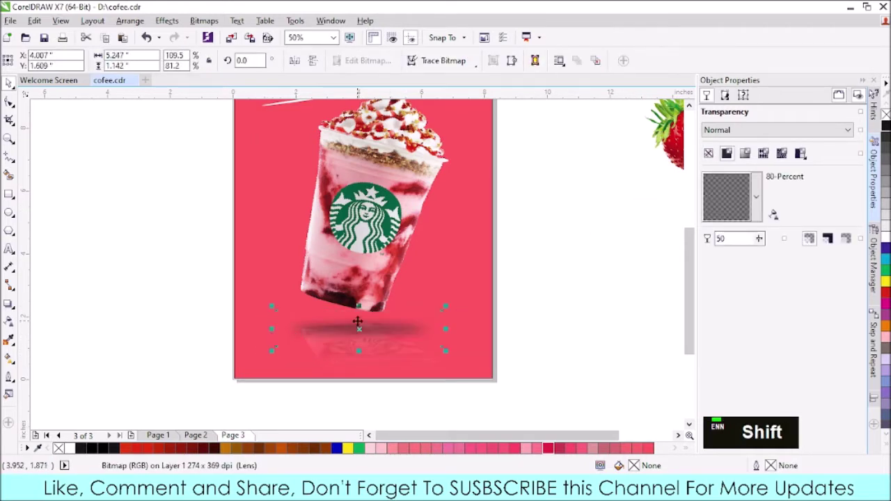
{"action": "left_click", "coordinate": [453, 304]}
{"action": "left_click", "coordinate": [399, 336]}
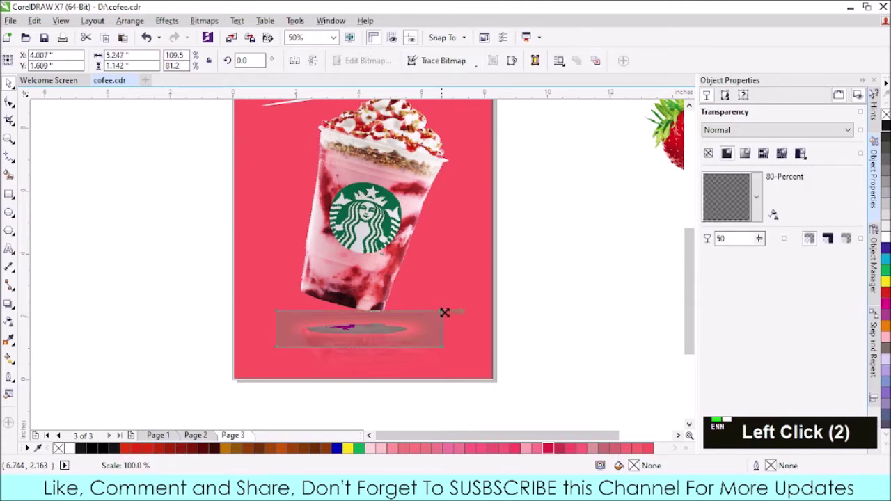
{"action": "scroll", "scroll_direction": "down", "scroll_amount": 3}
{"action": "scroll", "scroll_direction": "up", "scroll_amount": 3}
{"action": "left_click", "coordinate": [379, 289]}
{"action": "double_click", "coordinate": [379, 290]}
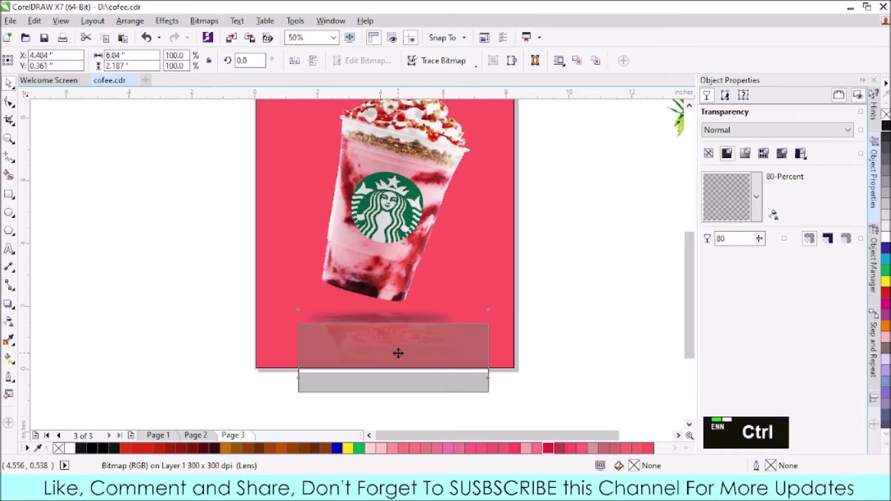
{"action": "left_click", "coordinate": [379, 290]}
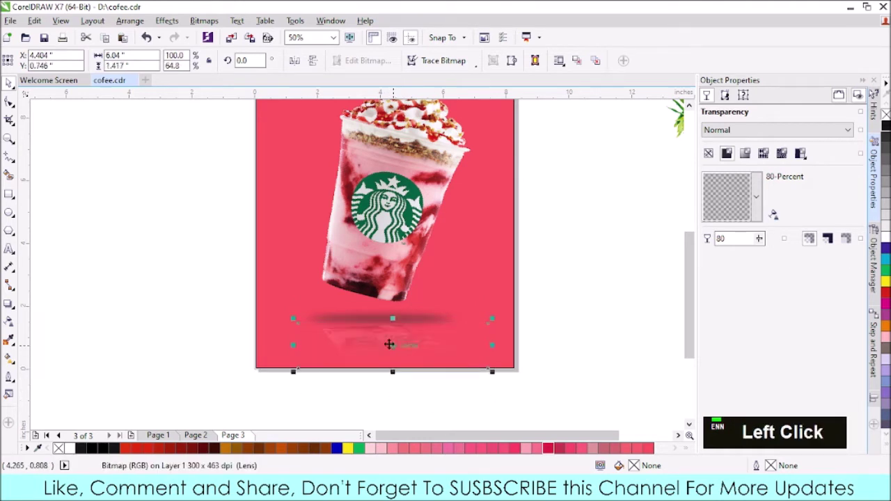
{"action": "scroll", "scroll_direction": "down", "scroll_amount": 3}
{"action": "left_click", "coordinate": [507, 304]}
{"action": "scroll", "scroll_direction": "up", "scroll_amount": 3}
{"action": "left_click", "coordinate": [402, 329]}
{"action": "key", "text": "ctrl+v"}
{"action": "left_click", "coordinate": [370, 297]}
{"action": "left_click", "coordinate": [284, 331]}
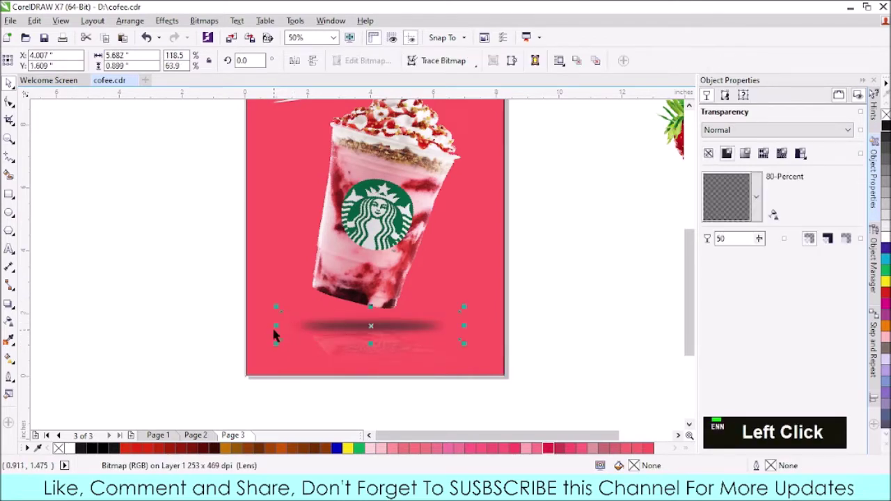
{"action": "left_click", "coordinate": [751, 213]}
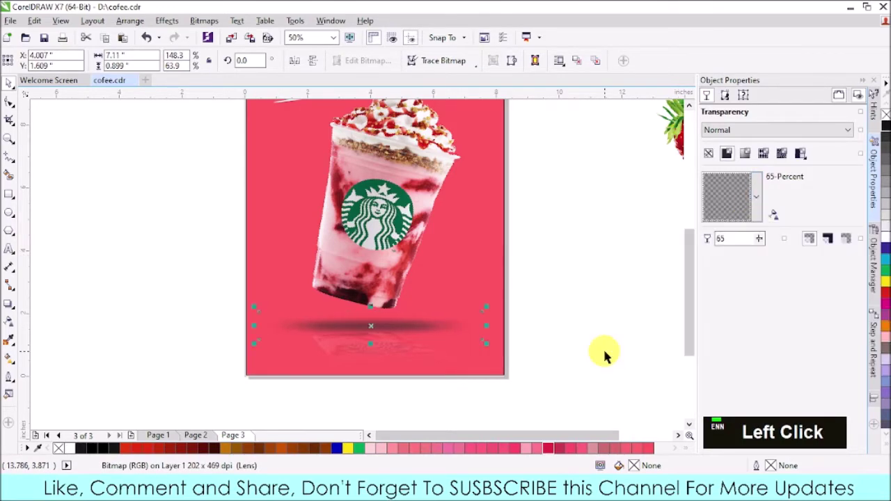
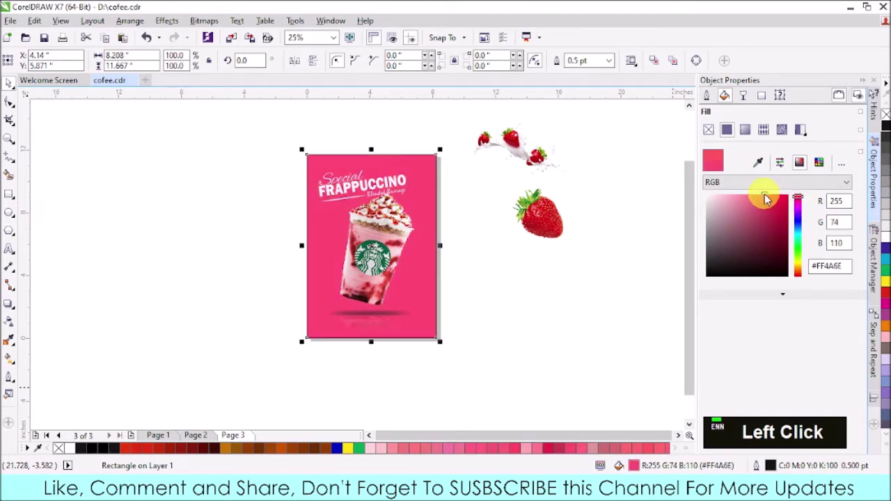
- Deepen the background fill to pinkish red (#F7546D) and remove the rectangle's outline
{"action": "left_click", "coordinate": [802, 201]}
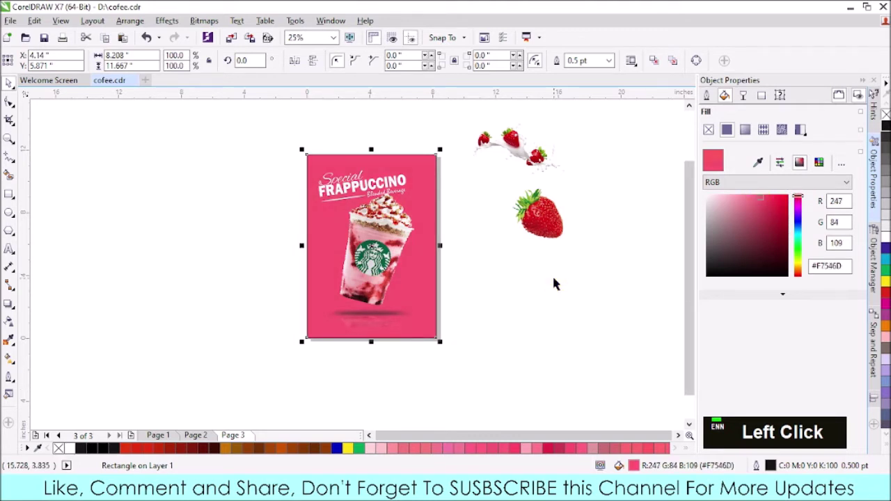
{"action": "scroll", "scroll_direction": "up", "scroll_amount": 3}
{"action": "left_click", "coordinate": [447, 127]}
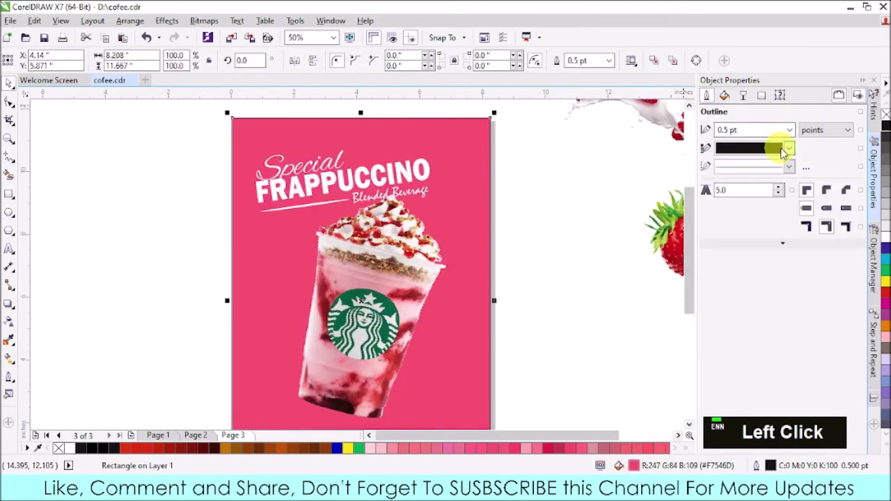
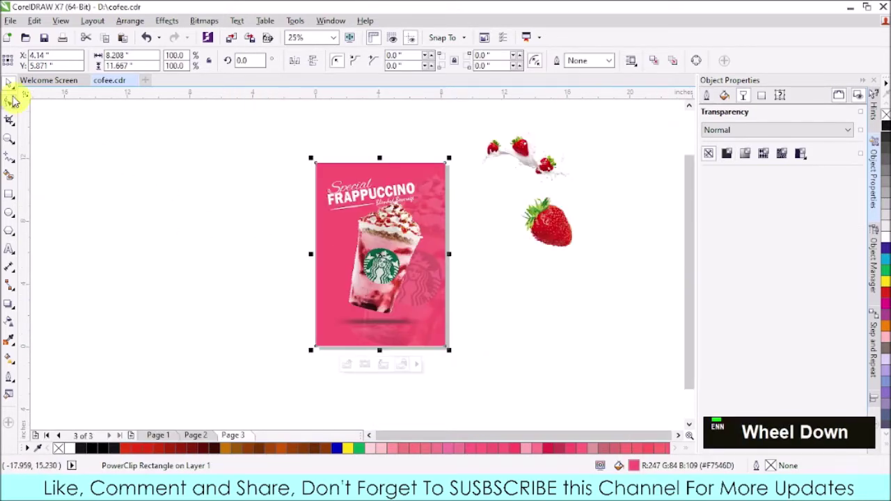
- Start a new text object off the page and type COFFEE after a few retypes
{"action": "left_click", "coordinate": [11, 91]}
{"action": "double_click", "coordinate": [113, 238]}
{"action": "scroll", "scroll_direction": "up", "scroll_amount": 3}
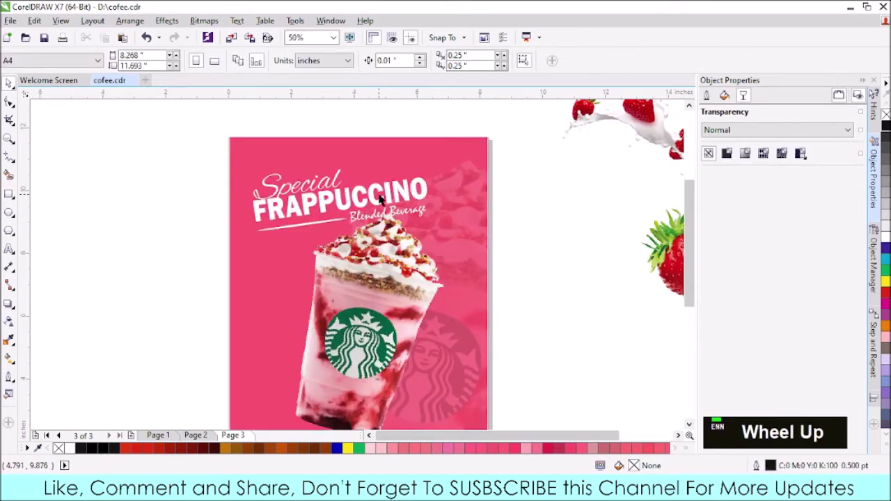
{"action": "left_click", "coordinate": [16, 253]}
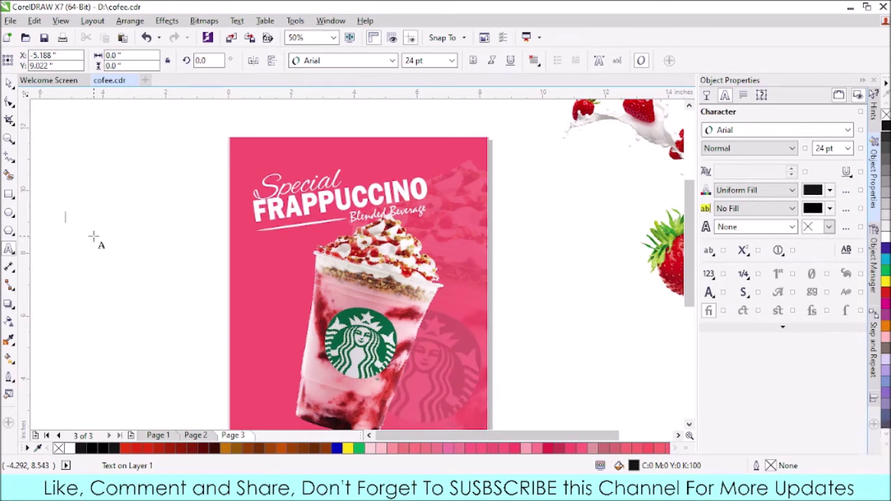
{"action": "type", "text": "c"}
{"action": "key", "text": "BackSpace"}
{"action": "type", "text": "st"}
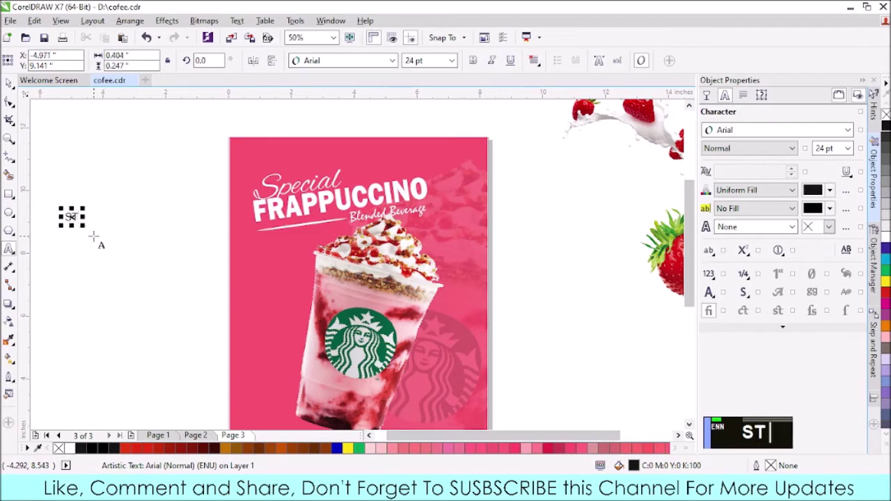
{"action": "key", "text": "BackSpace"}
{"action": "type", "text": "be"}
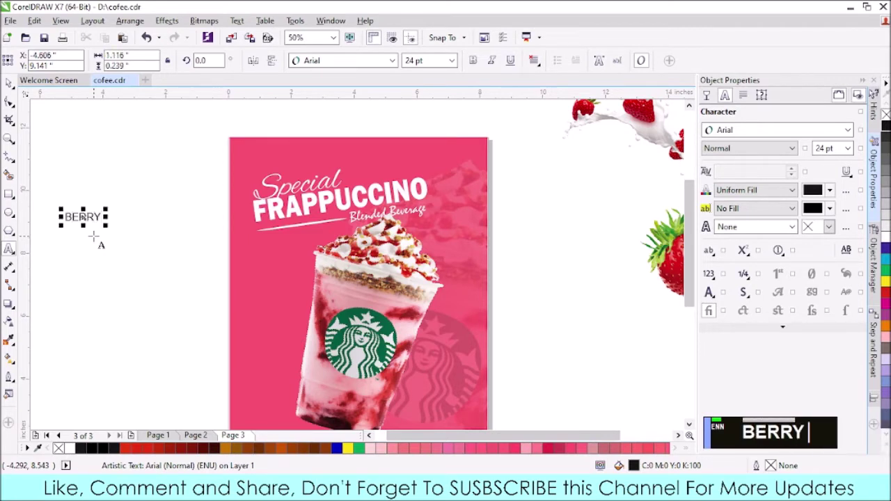
{"action": "key", "text": "BackSpace"}
{"action": "type", "text": "coffee"}
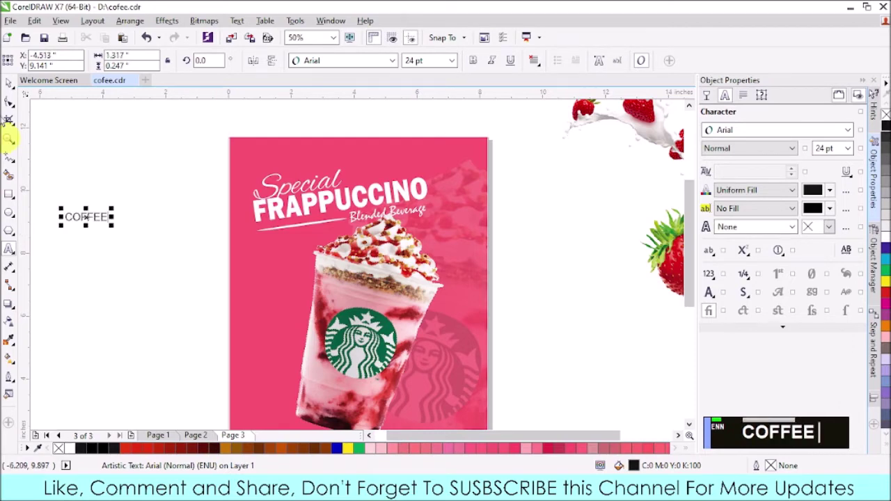
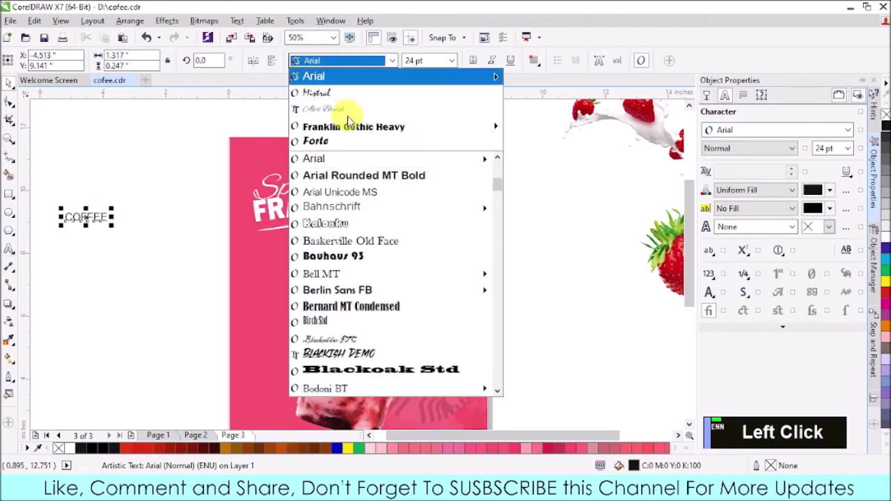
- Set the COFFEE text in the Impact font at 24 pt
{"action": "key", "text": "Left"}
{"action": "type", "text": "i"}
{"action": "left_click", "coordinate": [338, 162]}
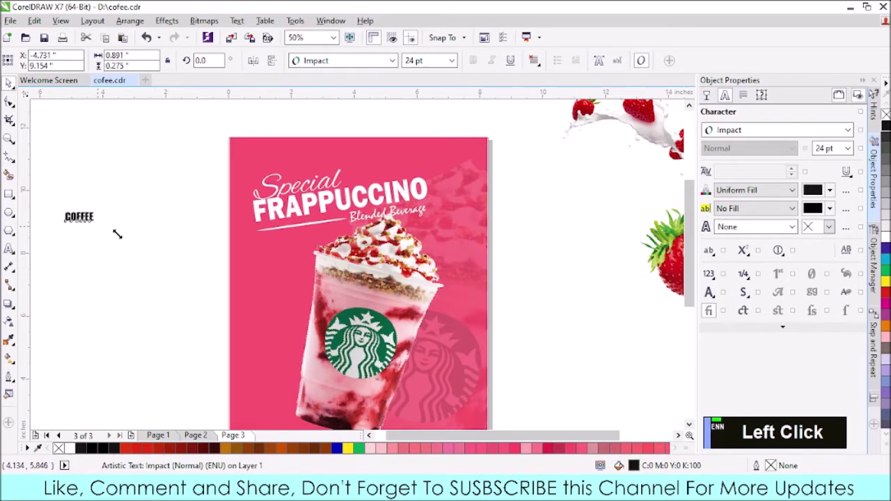
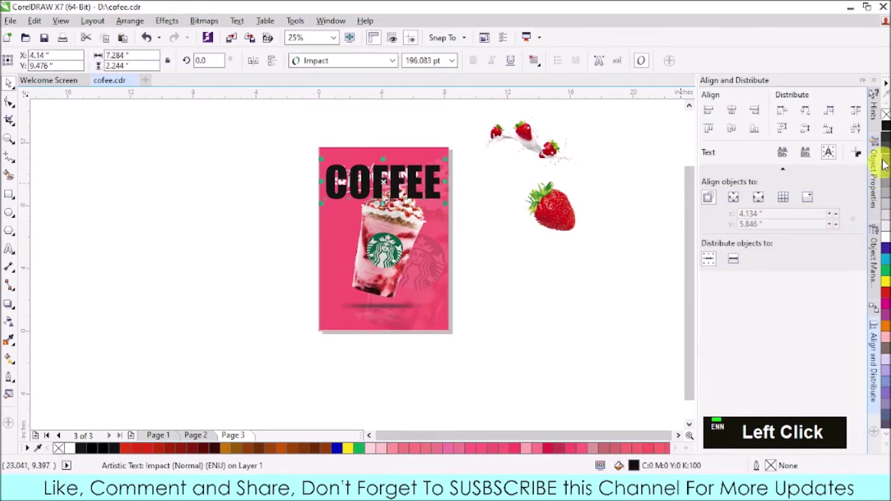
- Give COFFEE no fill and a 2 pt white outline in the Character properties
{"action": "left_click", "coordinate": [876, 159]}
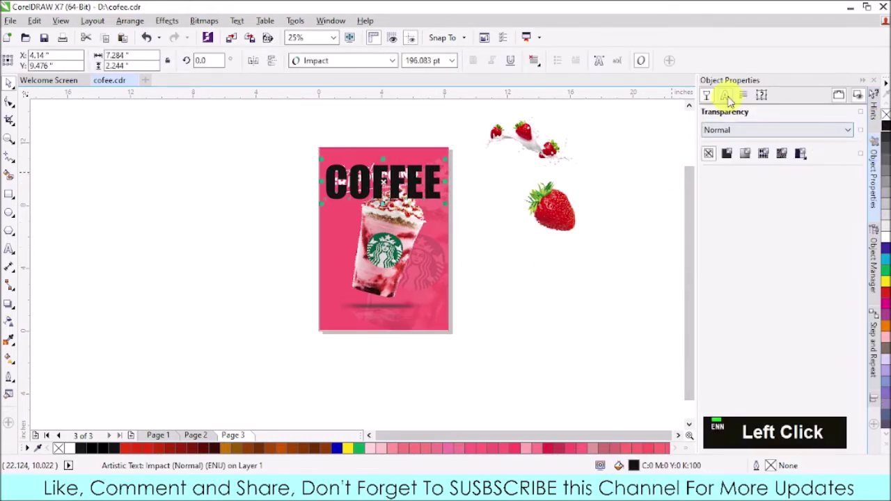
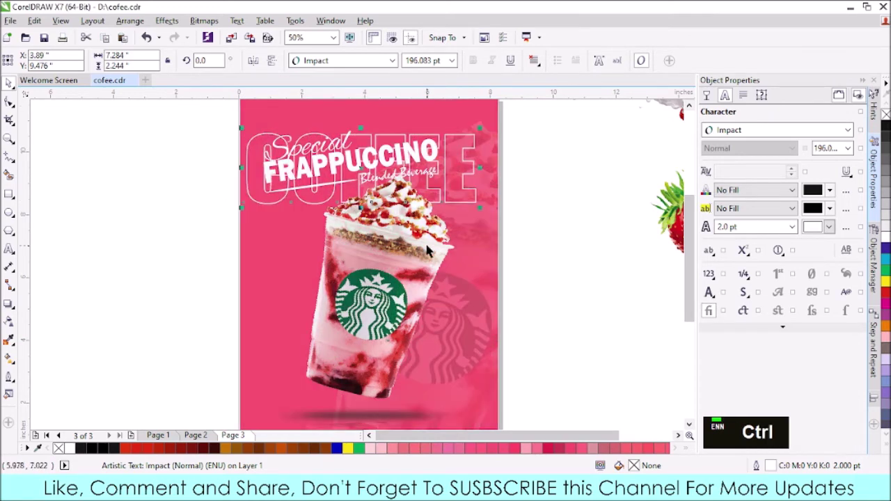
{"action": "scroll", "scroll_direction": "down", "scroll_amount": 3}
{"action": "scroll", "scroll_direction": "up", "scroll_amount": 3}
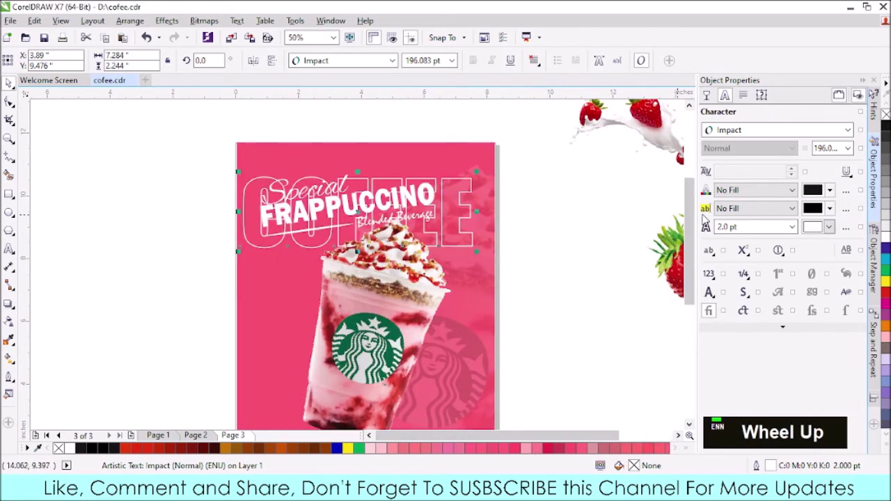
{"action": "left_click", "coordinate": [835, 222]}
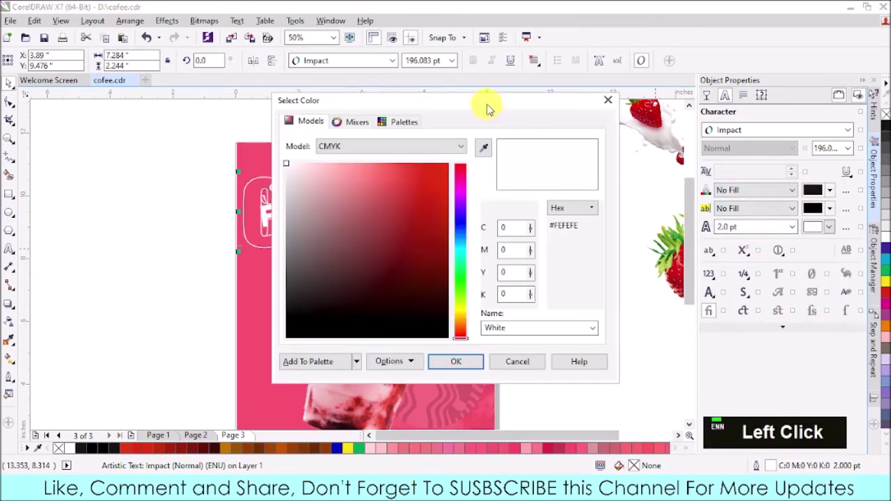
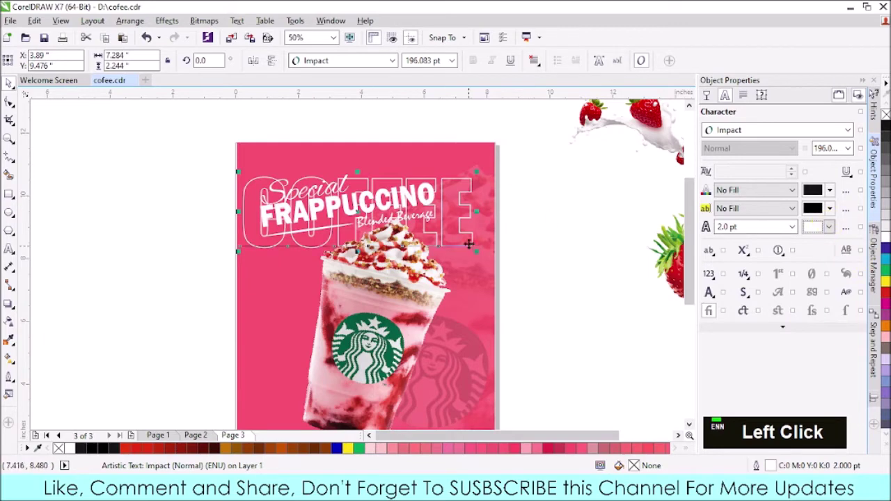
- Order the outlined COFFEE word behind the heading and drink artwork
{"action": "scroll", "scroll_direction": "down", "scroll_amount": 3}
{"action": "scroll", "scroll_direction": "up", "scroll_amount": 3}
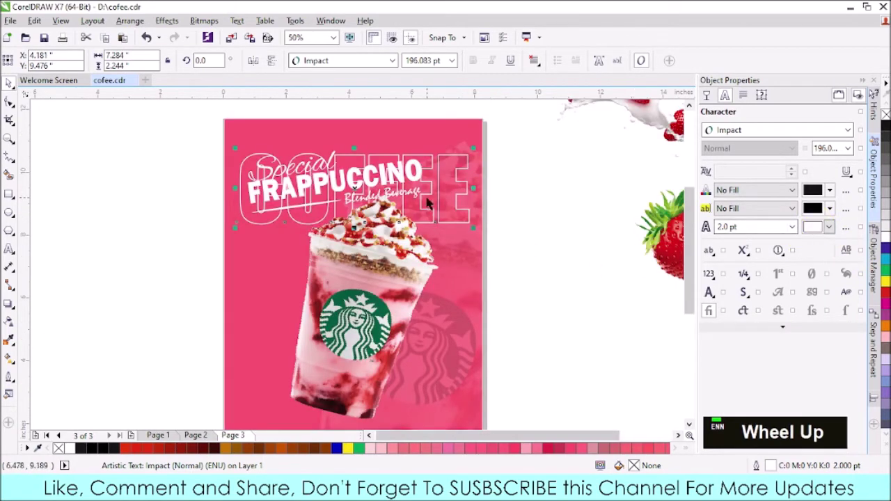
{"action": "left_click", "coordinate": [686, 272]}
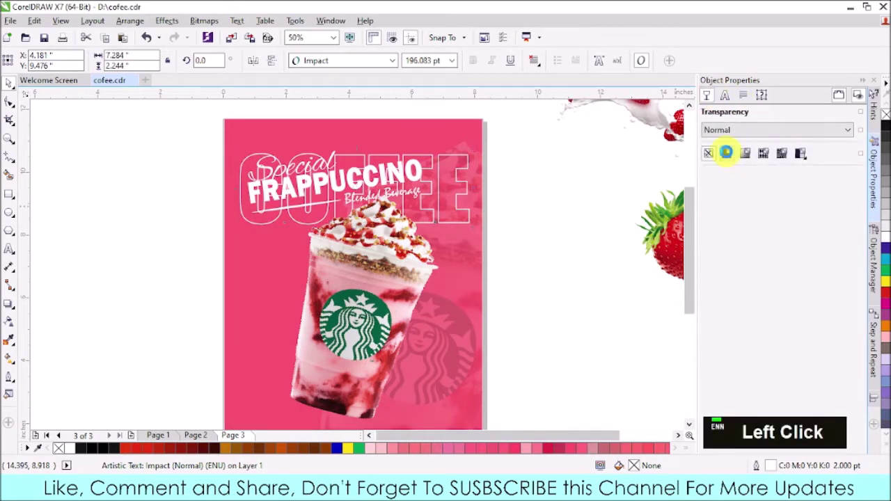
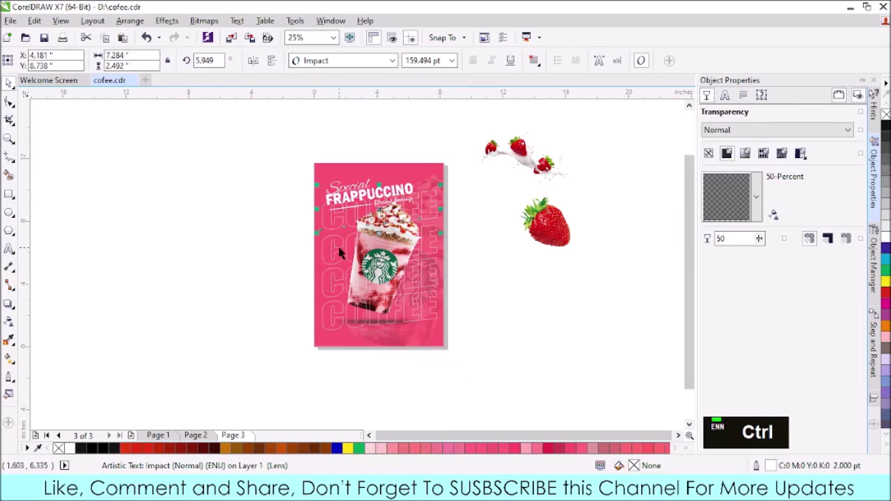
- Duplicate the half-transparent tilted COFFEE word four times down the poster
{"action": "key", "text": "Down"}
{"action": "key", "text": "Down"}
{"action": "key", "text": "Down"}
{"action": "key", "text": "Down"}
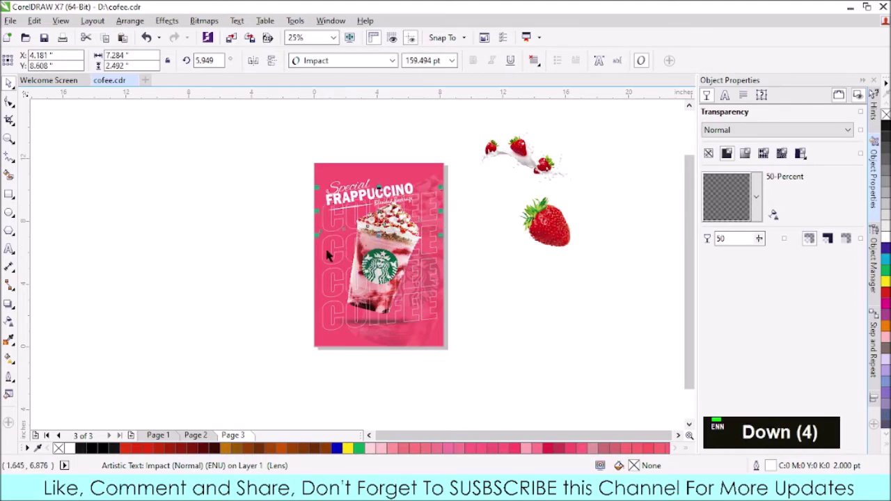
- Shift-select the COFFEE copies together as a group of rows
{"action": "left_click", "coordinate": [331, 249]}
{"action": "left_click", "coordinate": [333, 295]}
{"action": "left_click", "coordinate": [330, 310]}
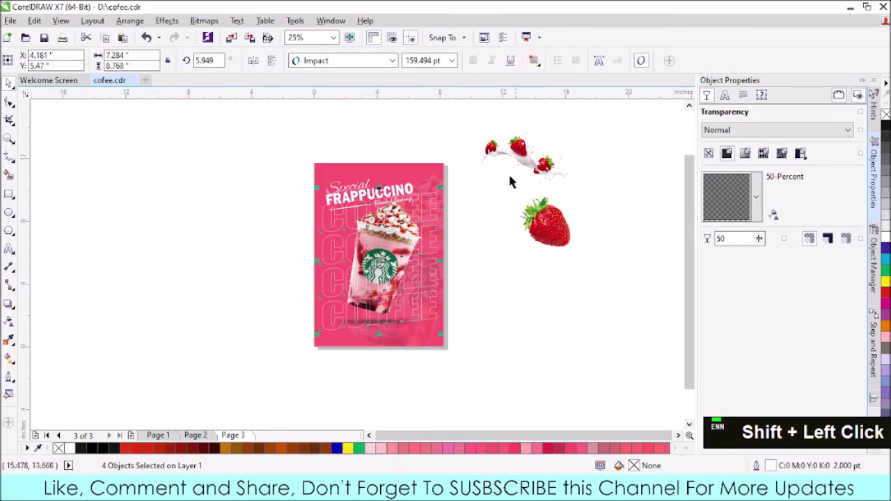
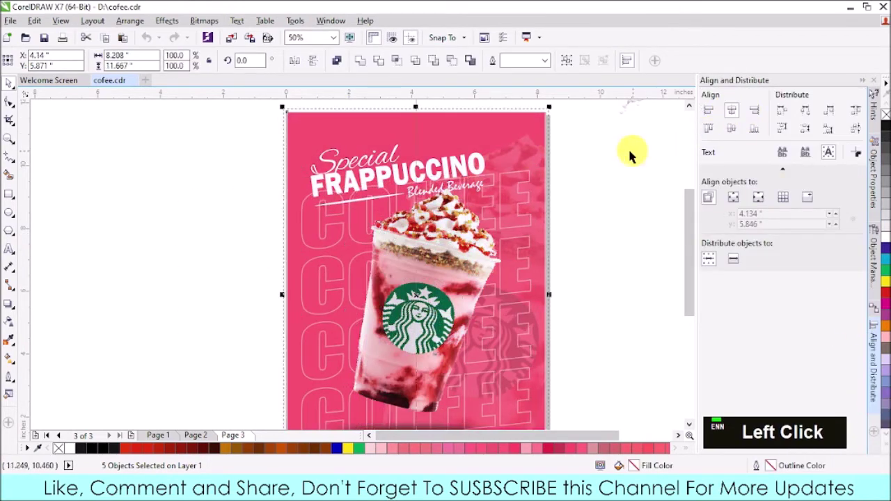
- Bring the strawberry splash bitmap onto the poster's lower area
{"action": "scroll", "scroll_direction": "down", "scroll_amount": 3}
{"action": "scroll", "scroll_direction": "up", "scroll_amount": 3}
{"action": "scroll", "scroll_direction": "down", "scroll_amount": 3}
{"action": "scroll", "scroll_direction": "up", "scroll_amount": 3}
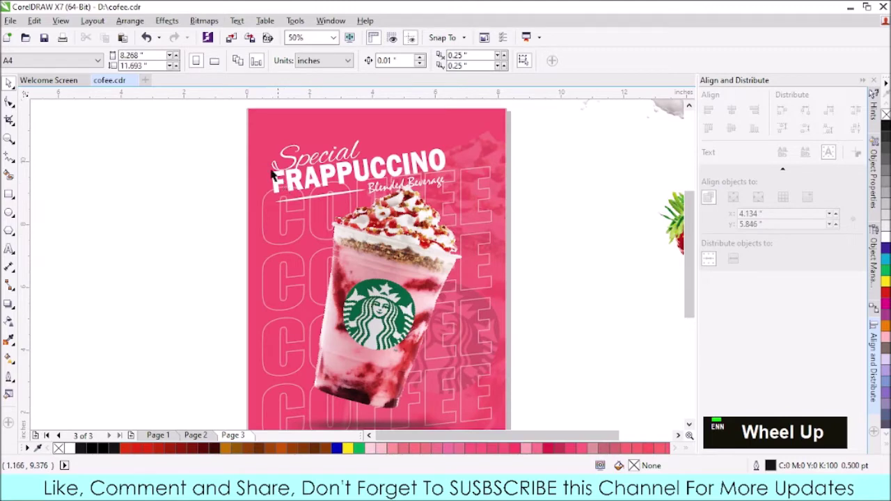
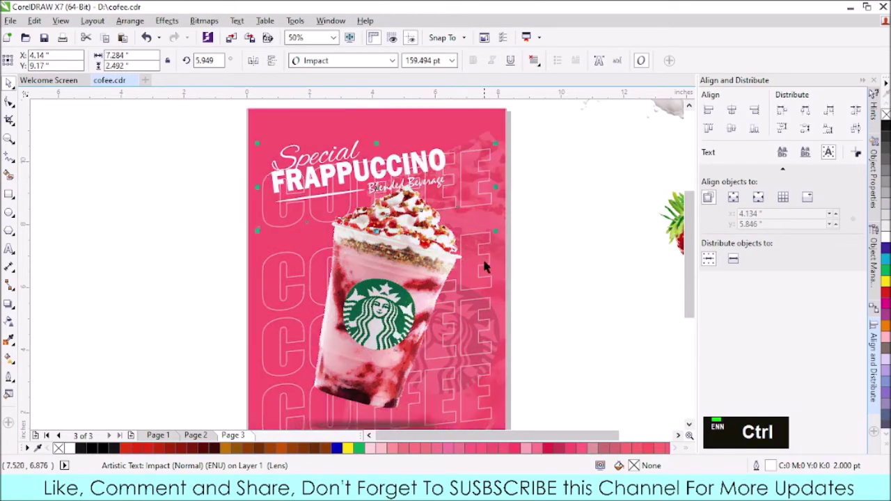
{"action": "scroll", "scroll_direction": "down", "scroll_amount": 3}
{"action": "scroll", "scroll_direction": "up", "scroll_amount": 3}
- Select the COFFEE rows one by one and space them evenly from top to bottom
{"action": "left_click", "coordinate": [491, 296]}
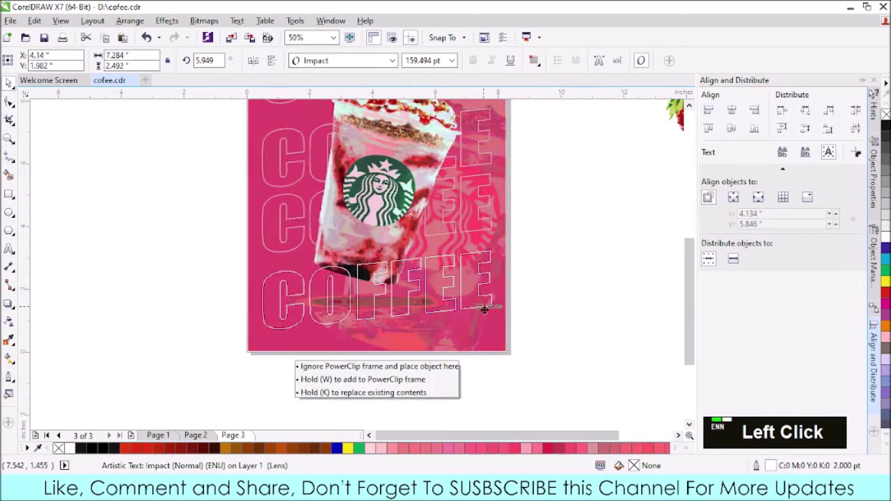
{"action": "scroll", "scroll_direction": "down", "scroll_amount": 3}
{"action": "left_click", "coordinate": [471, 293]}
{"action": "left_click", "coordinate": [470, 262]}
{"action": "left_click", "coordinate": [468, 221]}
{"action": "scroll", "scroll_direction": "up", "scroll_amount": 3}
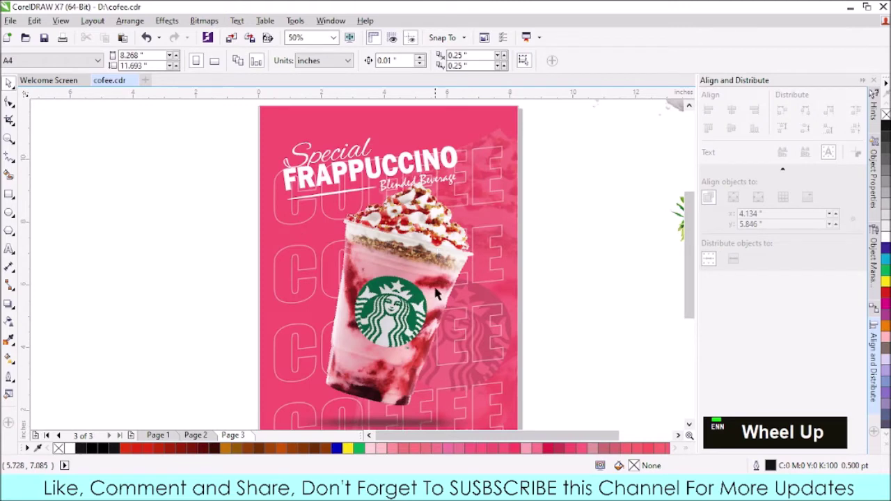
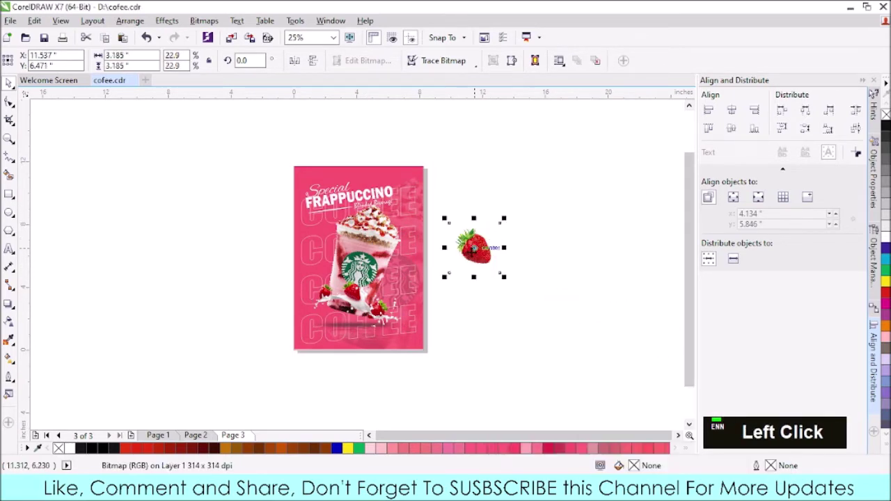
- Select the strawberry splash, delete it and undo to restore it
{"action": "scroll", "scroll_direction": "up", "scroll_amount": 3}
{"action": "left_click", "coordinate": [419, 182]}
{"action": "key", "text": "Delete"}
{"action": "key", "text": "ctrl+z"}
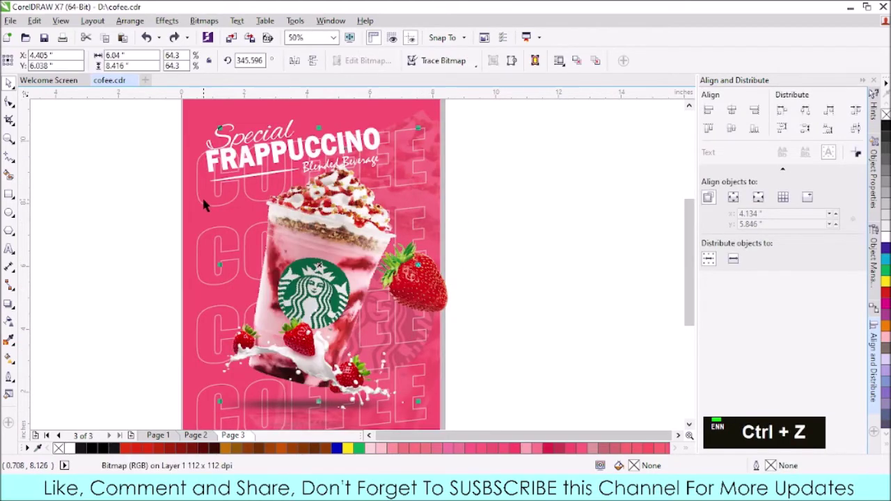
- Select the repeated COFFEE words beside the page, undoing a stray move
{"action": "left_click", "coordinate": [210, 201]}
{"action": "scroll", "scroll_direction": "down", "scroll_amount": 3}
{"action": "left_click", "coordinate": [208, 394]}
{"action": "key", "text": "ctrl+z"}
{"action": "left_click", "coordinate": [208, 416]}
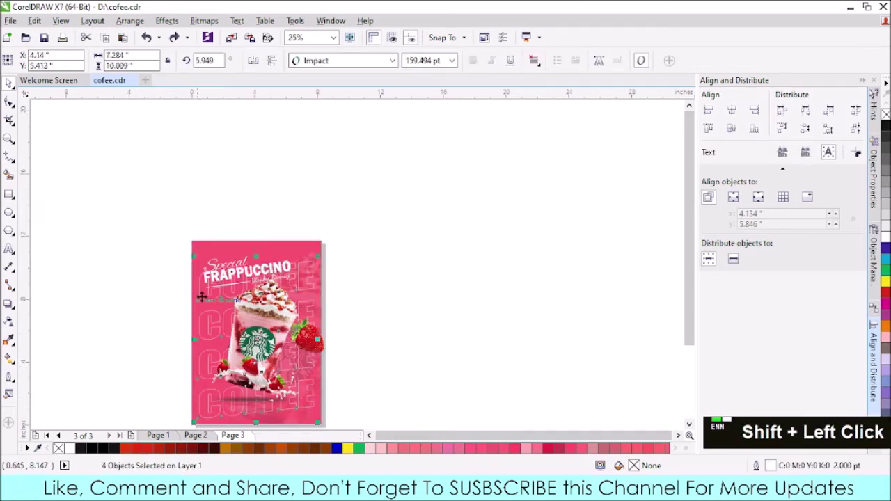
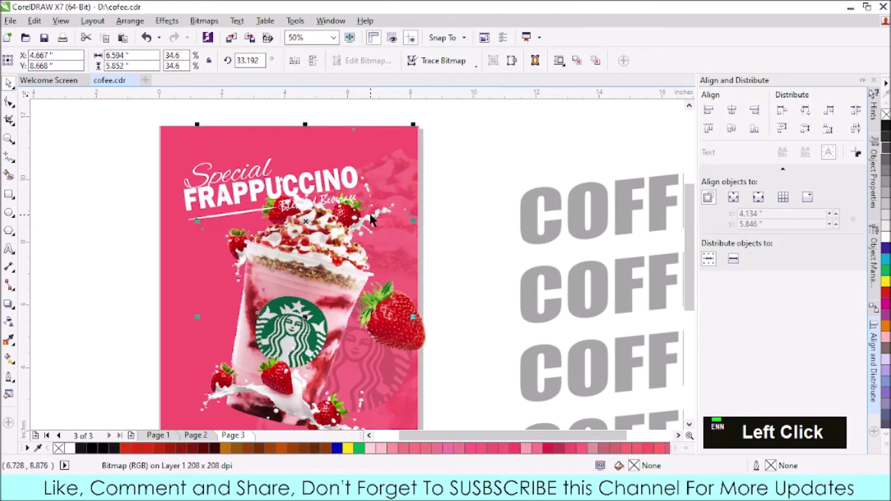
- Convert a strawberry to a bitmap and soften it with a Gaussian blur
{"action": "scroll", "scroll_direction": "down", "scroll_amount": 3}
{"action": "scroll", "scroll_direction": "up", "scroll_amount": 3}
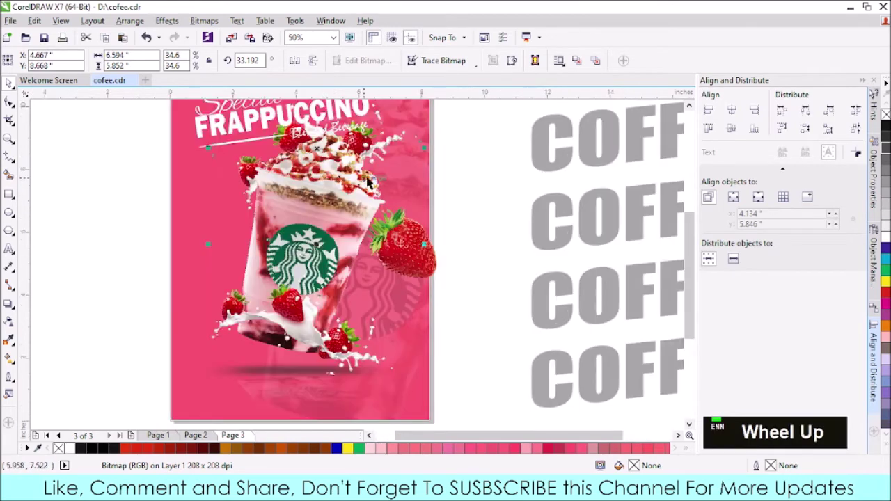
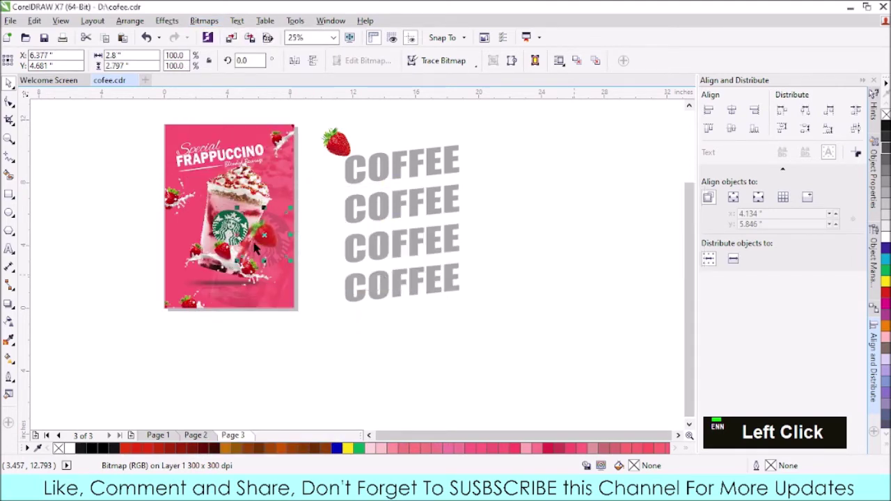
{"action": "scroll", "scroll_direction": "up", "scroll_amount": 3}
- PowerClip the strawberry inside the flyer's background frame
{"action": "scroll", "scroll_direction": "down", "scroll_amount": 3}
{"action": "left_click", "coordinate": [195, 246]}
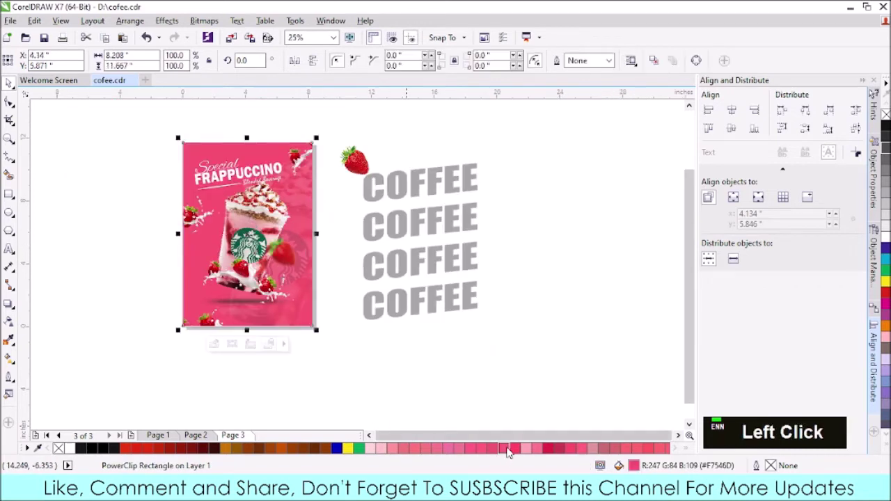
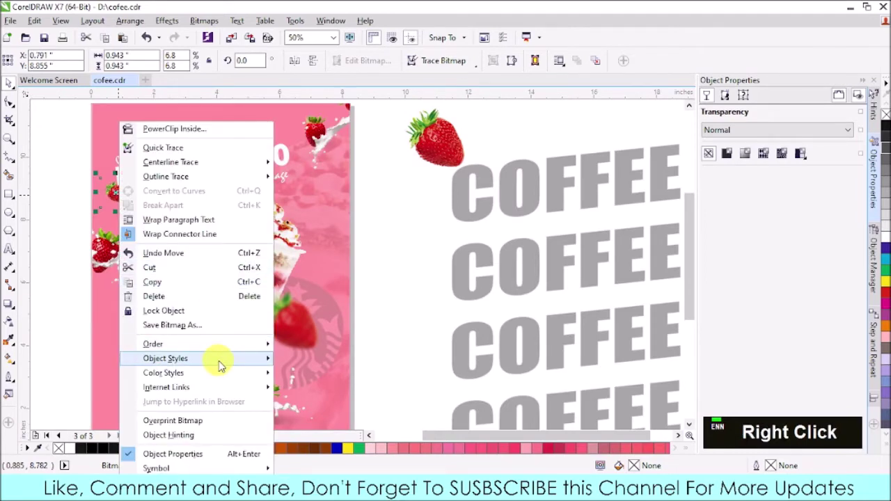
{"action": "left_click", "coordinate": [327, 365]}
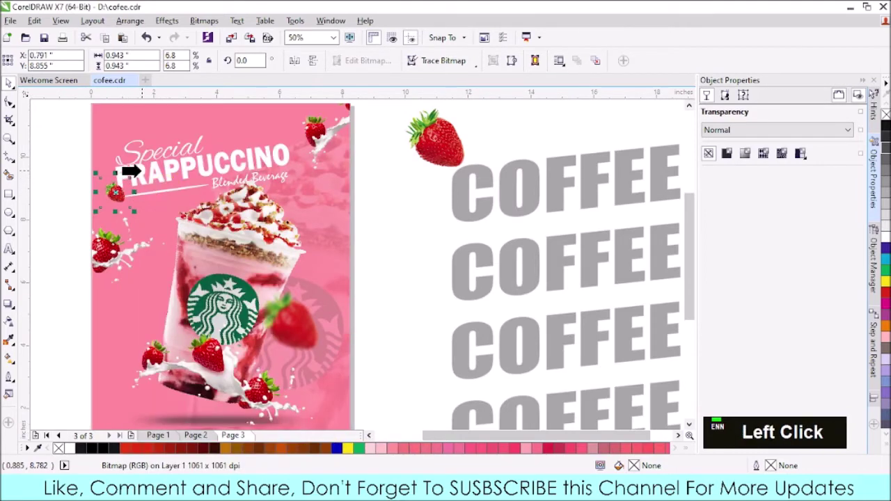
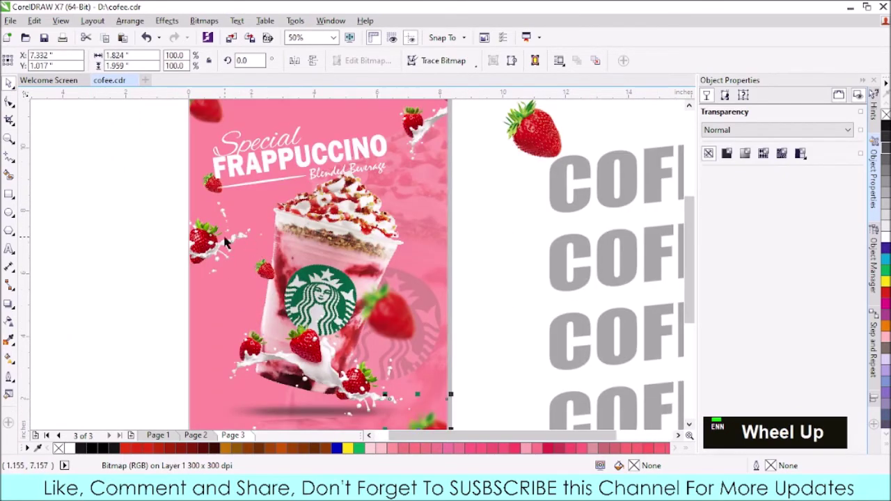
- Place the strawberry splash piece at the flyer's left edge and deselect it
{"action": "scroll", "scroll_direction": "down", "scroll_amount": 3}
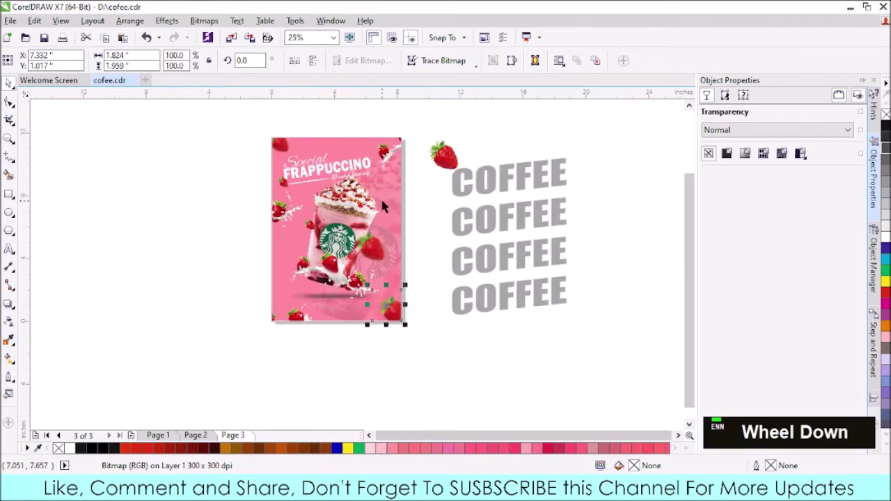
{"action": "left_click", "coordinate": [291, 209]}
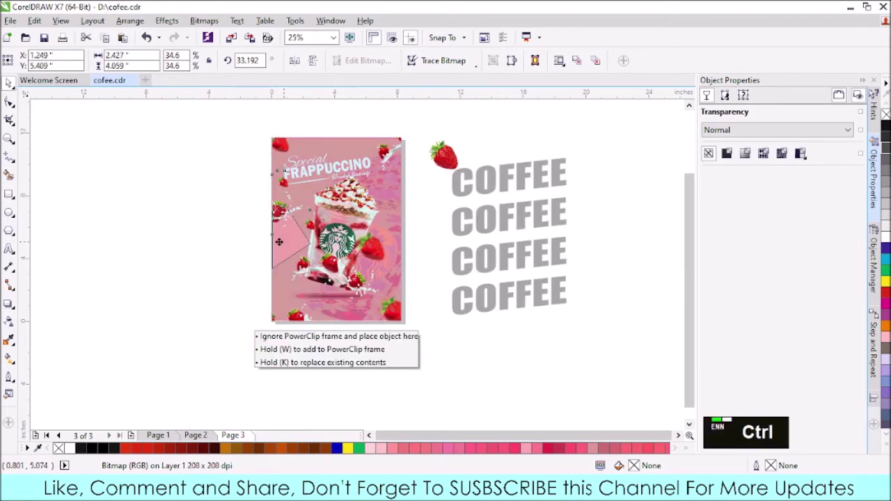
{"action": "left_click", "coordinate": [222, 226]}
{"action": "scroll", "scroll_direction": "up", "scroll_amount": 3}
{"action": "left_click", "coordinate": [282, 243]}
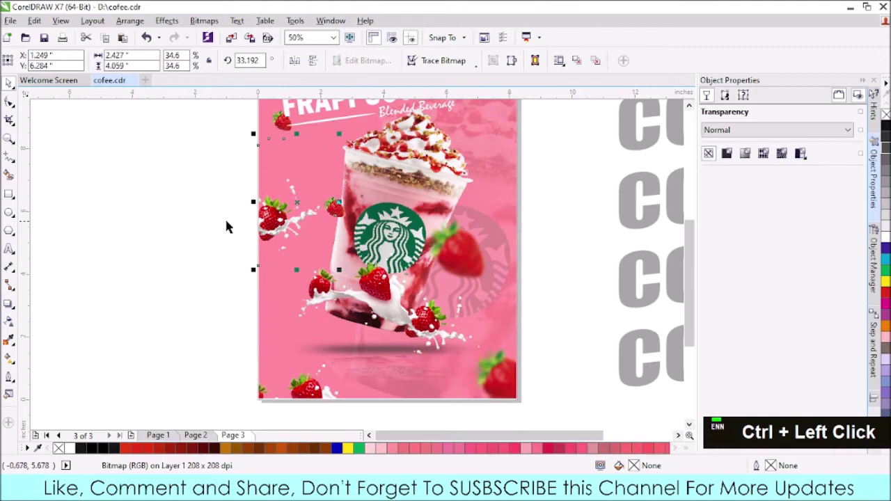
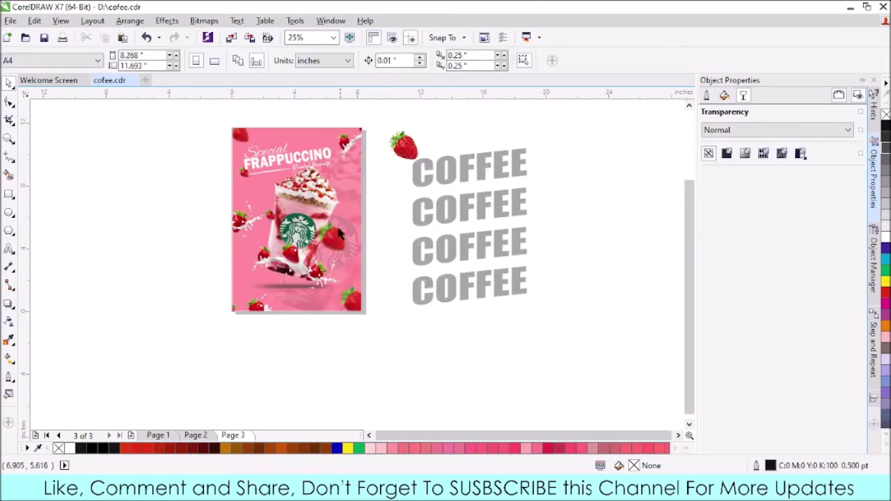
- Draw a white rounded rectangle button below the drink and centre it on the page
{"action": "scroll", "scroll_direction": "up", "scroll_amount": 3}
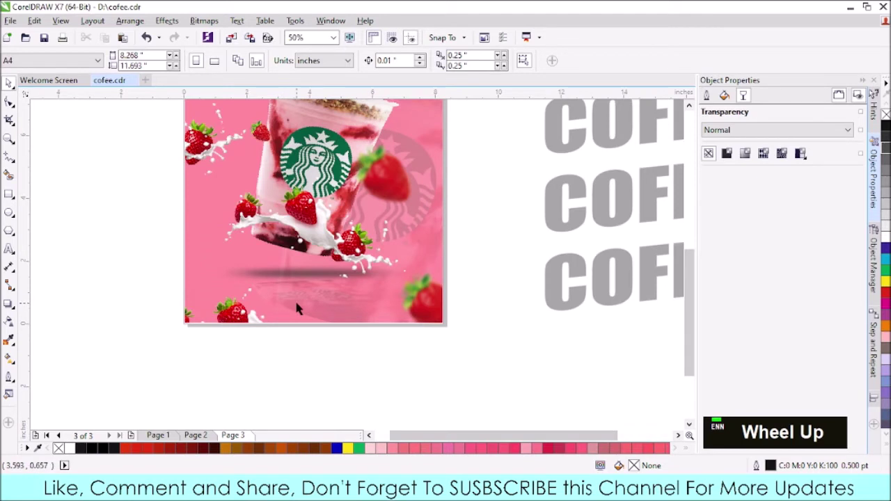
{"action": "left_click", "coordinate": [12, 202]}
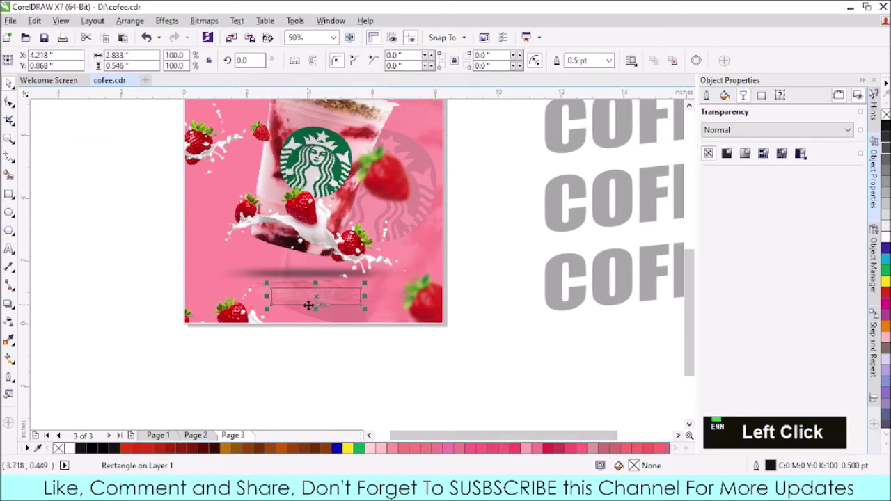
{"action": "left_click", "coordinate": [298, 319]}
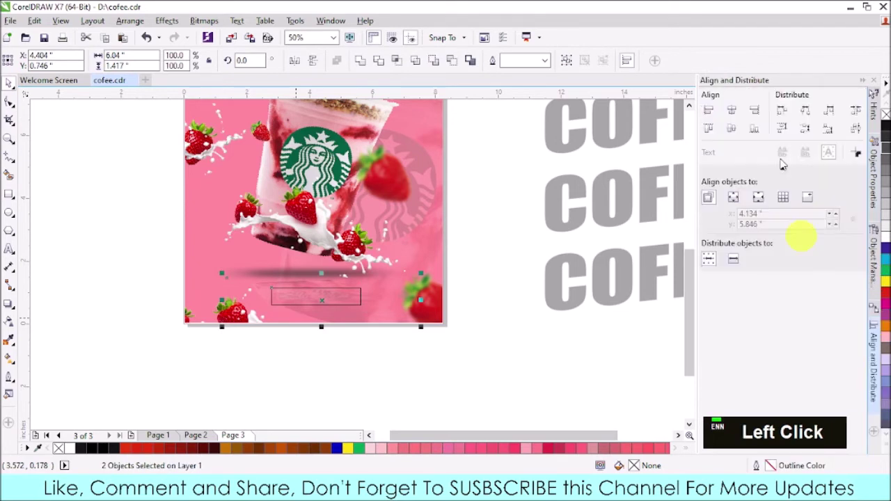
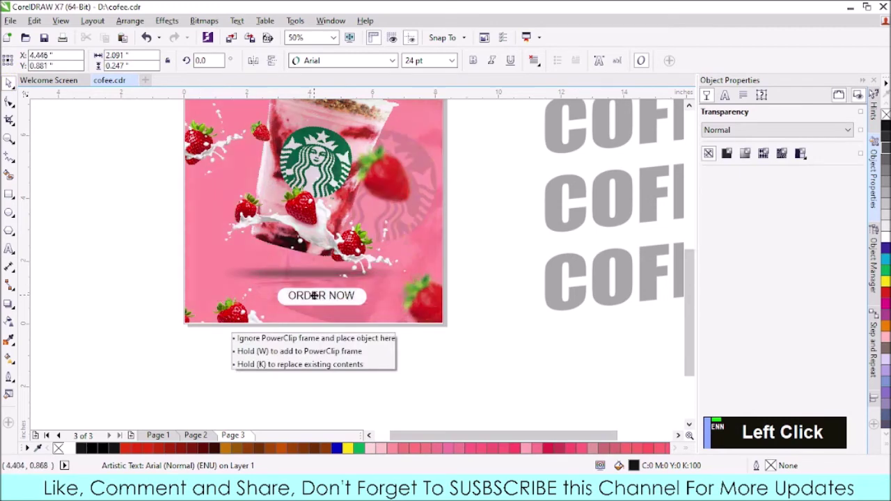
- Add 'ORDER NOW' text on the button and pick a Century font for it
{"action": "scroll", "scroll_direction": "up", "scroll_amount": 3}
{"action": "left_click", "coordinate": [395, 66]}
{"action": "type", "text": "c"}
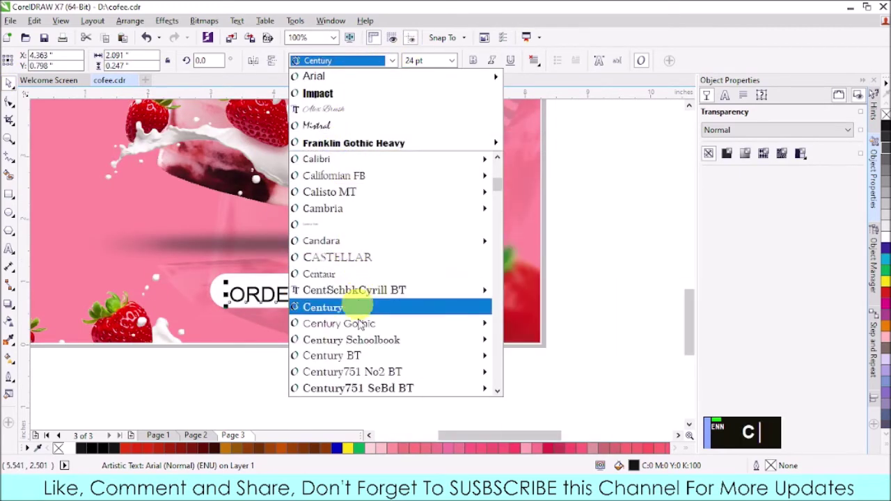
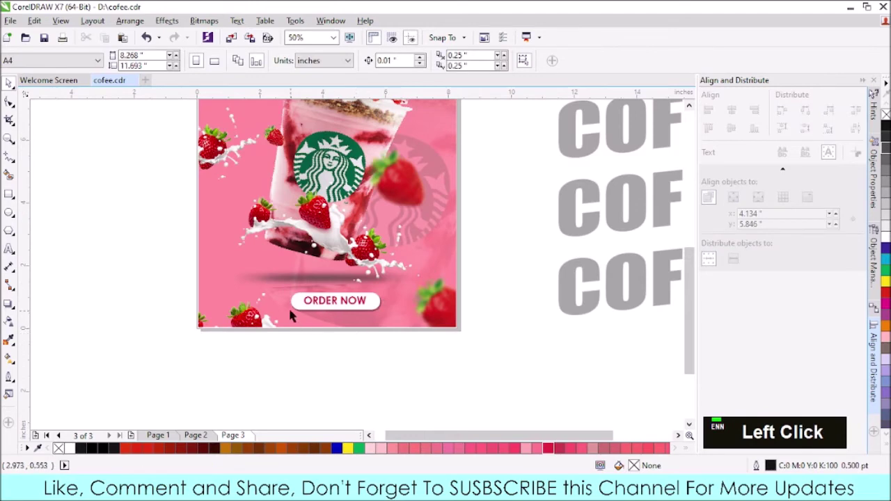
{"action": "left_click", "coordinate": [301, 324]}
{"action": "scroll", "scroll_direction": "down", "scroll_amount": 3}
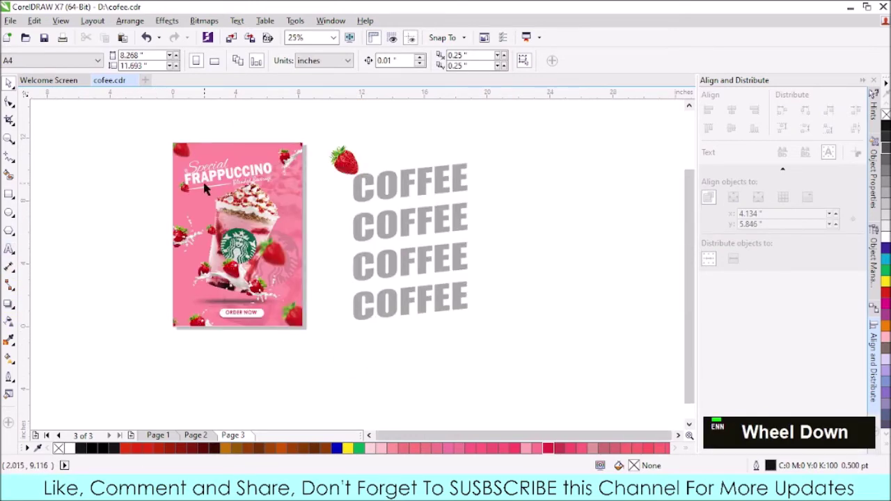
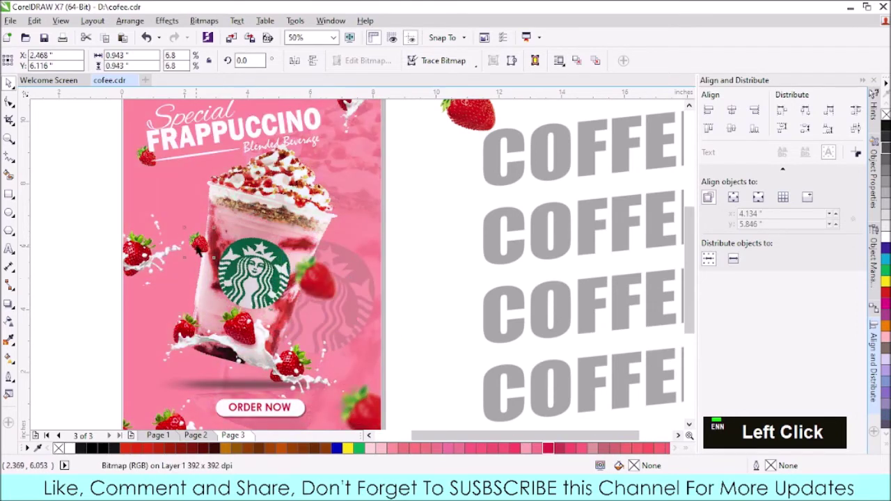
{"action": "key", "text": "Delete"}
{"action": "scroll", "scroll_direction": "down", "scroll_amount": 3}
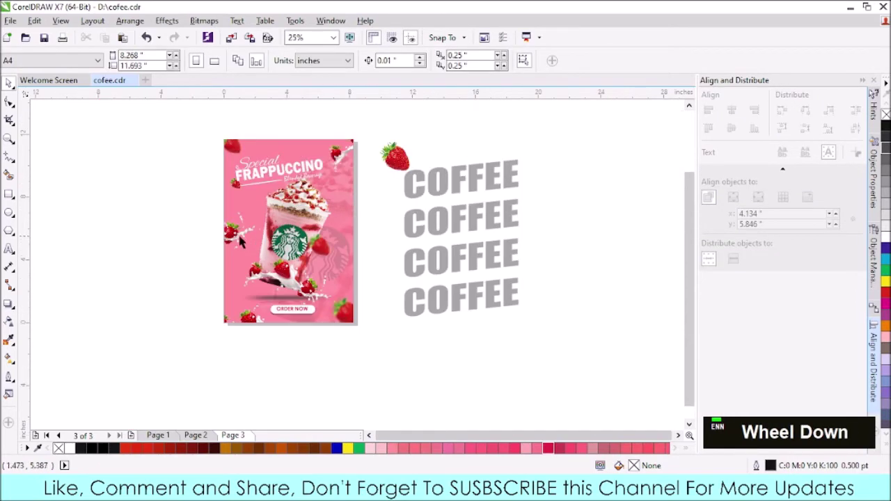
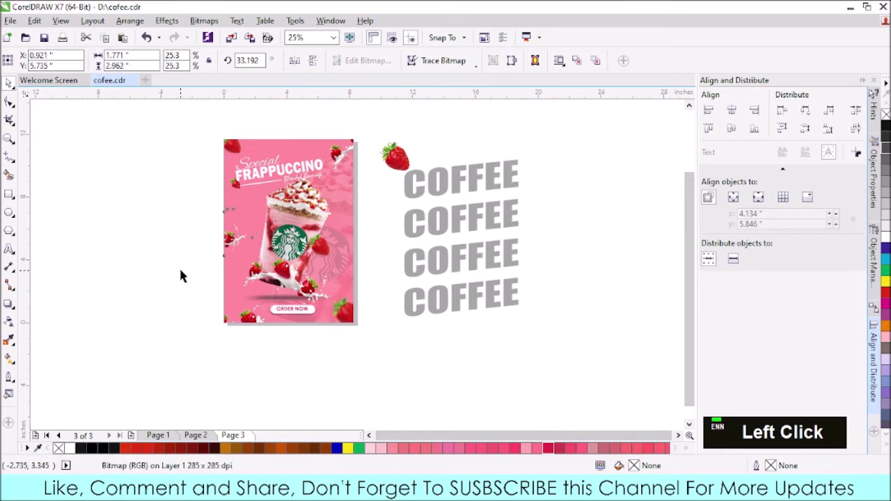
{"action": "key", "text": "ctrl+z"}
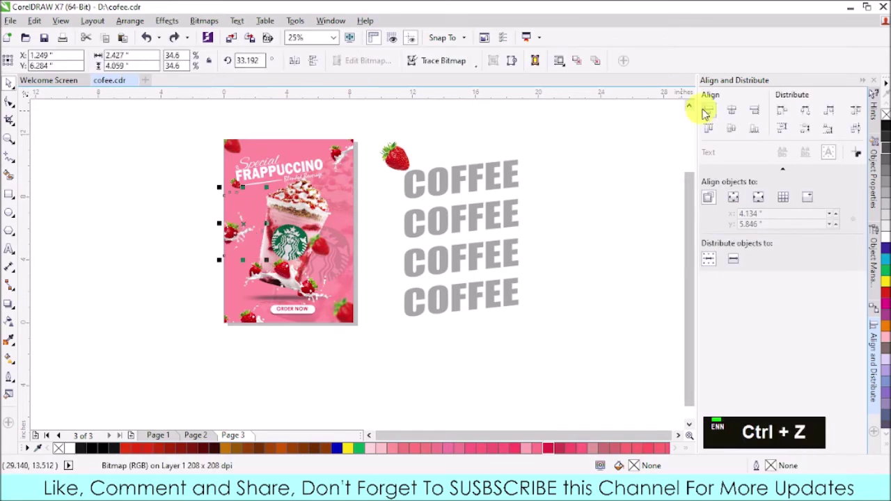
{"action": "left_click", "coordinate": [202, 28]}
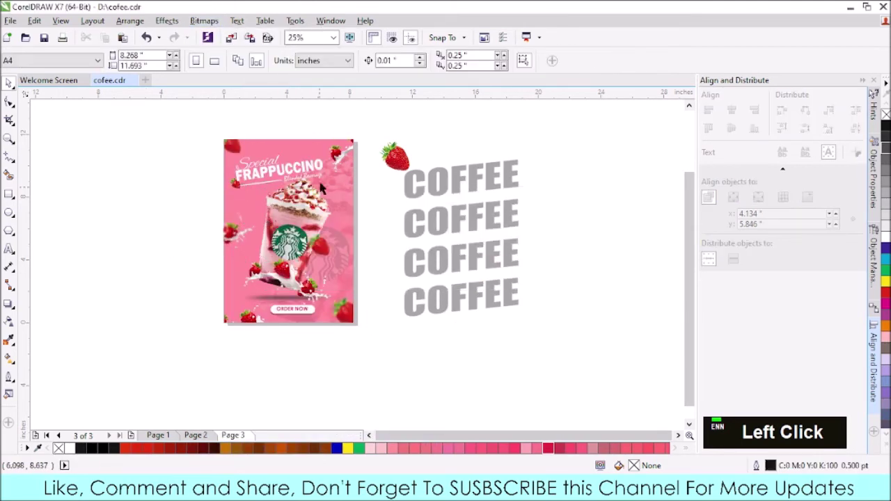
{"action": "scroll", "scroll_direction": "up", "scroll_amount": 3}
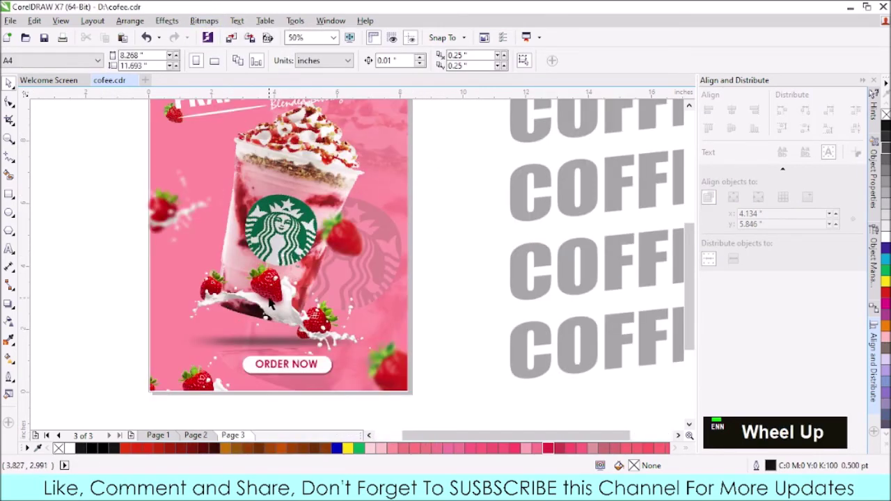
{"action": "scroll", "scroll_direction": "down", "scroll_amount": 3}
{"action": "scroll", "scroll_direction": "up", "scroll_amount": 3}
{"action": "scroll", "scroll_direction": "down", "scroll_amount": 3}
{"action": "scroll", "scroll_direction": "up", "scroll_amount": 3}
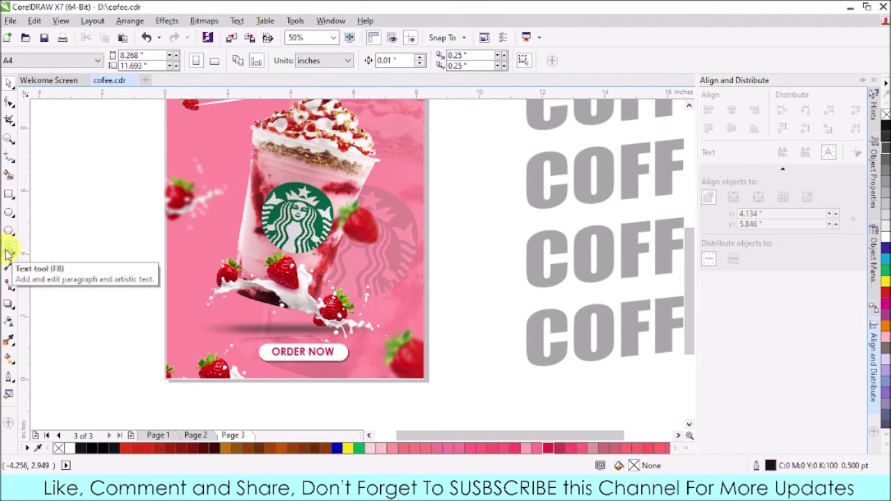
{"action": "left_click", "coordinate": [25, 253]}
{"action": "double_click", "coordinate": [56, 264]}
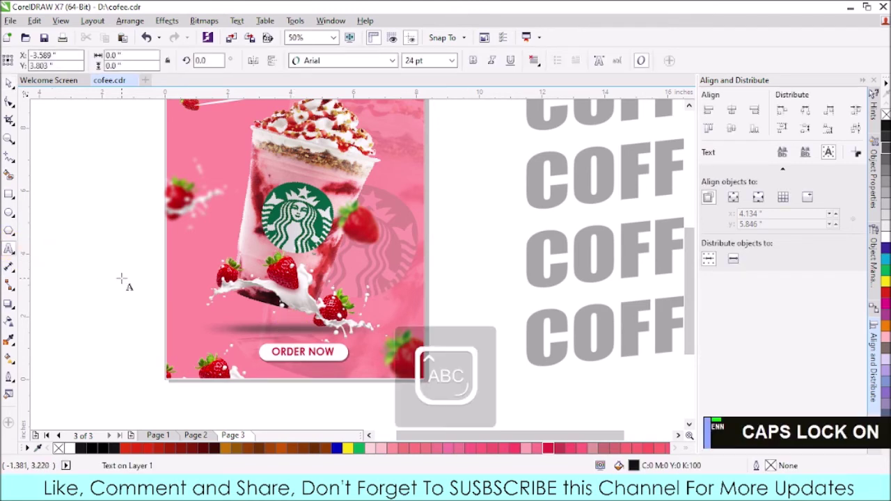
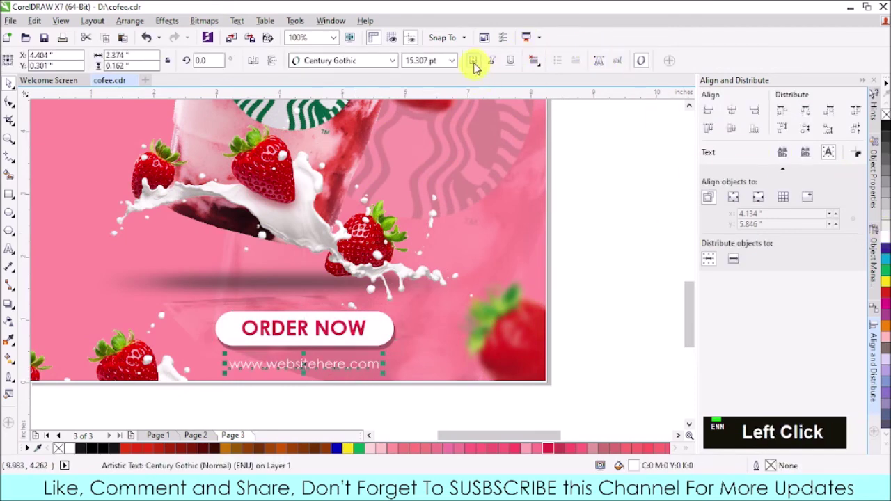
{"action": "scroll", "scroll_direction": "down", "scroll_amount": 3}
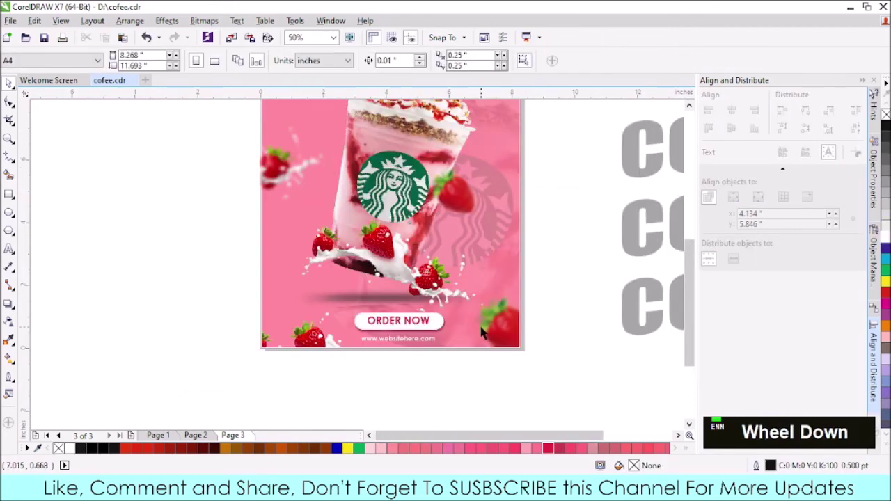
{"action": "scroll", "scroll_direction": "down", "scroll_amount": 3}
{"action": "scroll", "scroll_direction": "up", "scroll_amount": 3}
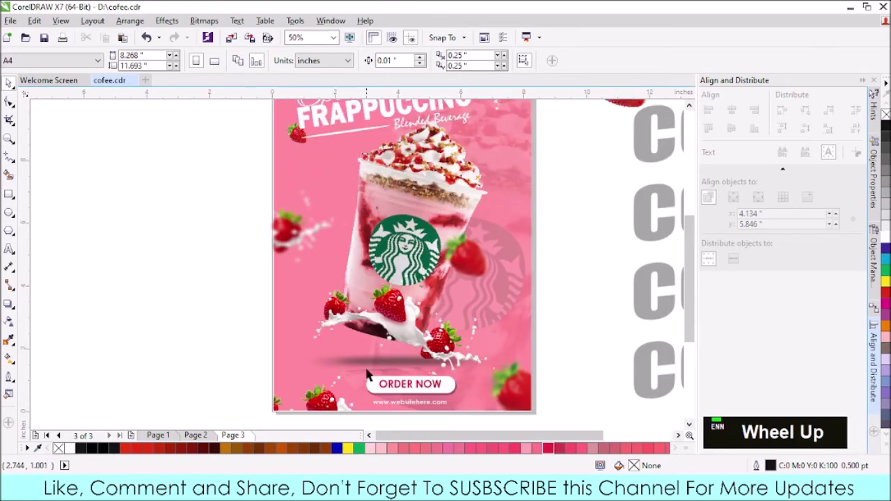
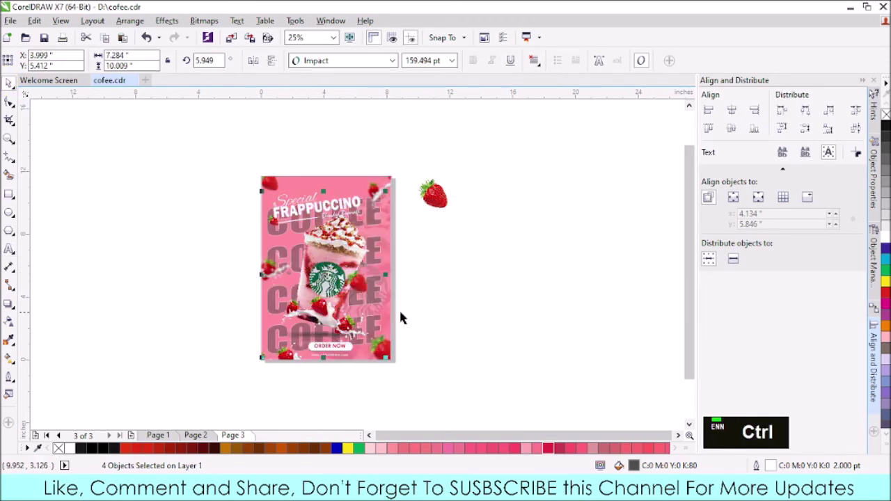
- Send the four tilted COFFEE rows behind the heading and drink with Shift+PgDn
{"action": "key", "text": "Right"}
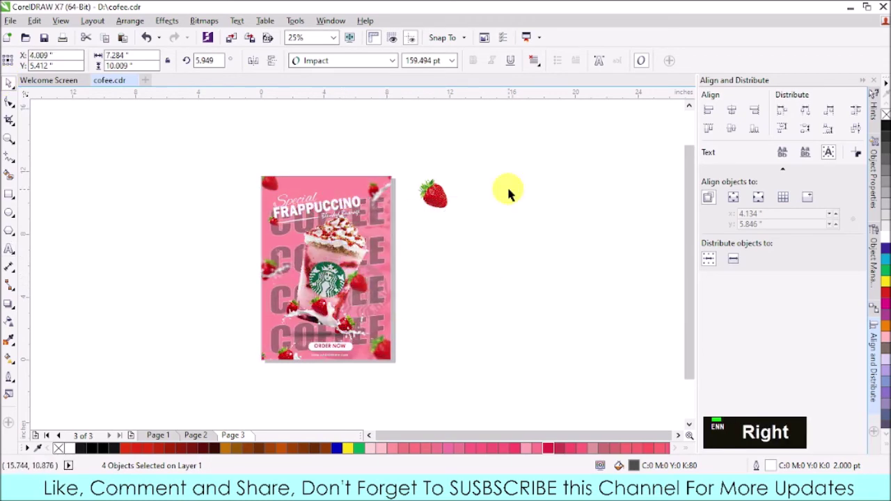